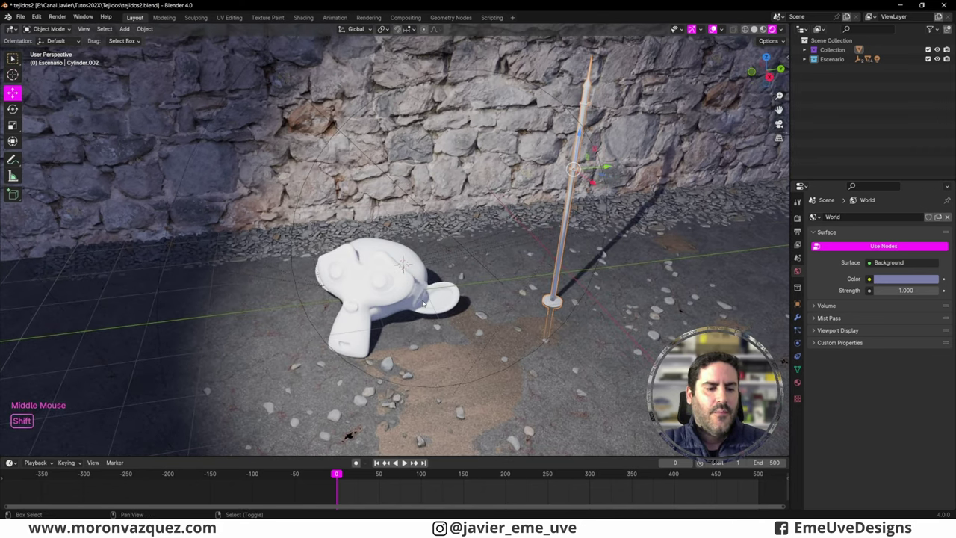
Add a new plane and scale it up above Suzanne.
{"action": "key", "text": "shift+a"}
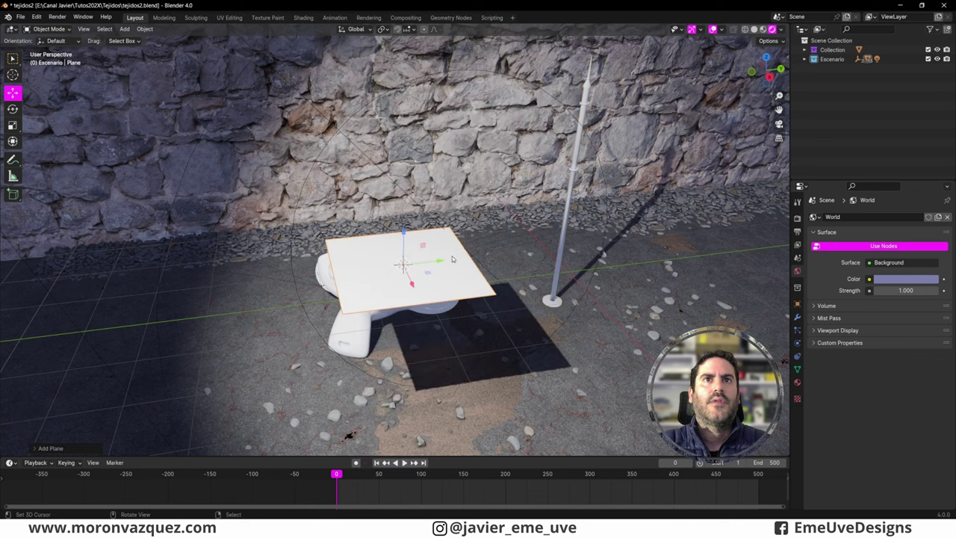
{"action": "key", "text": "s"}
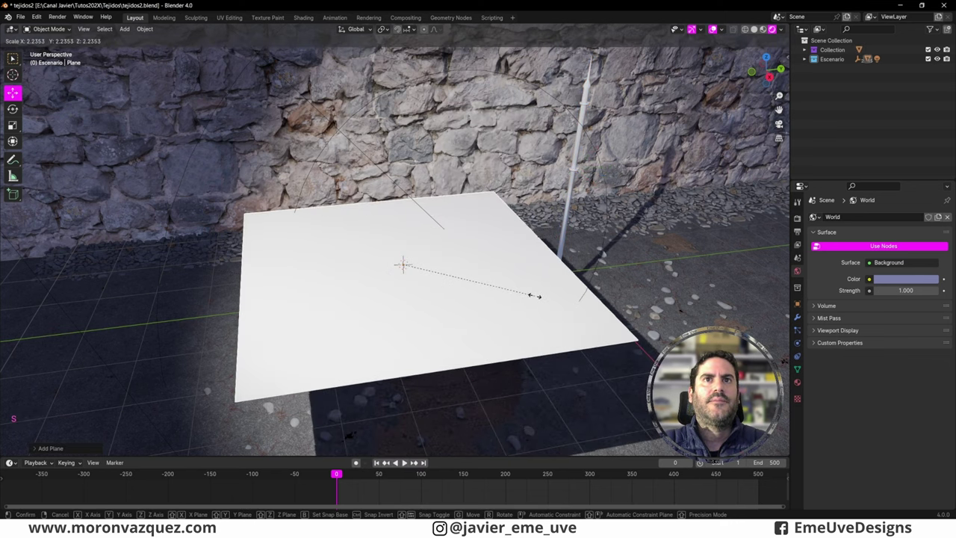
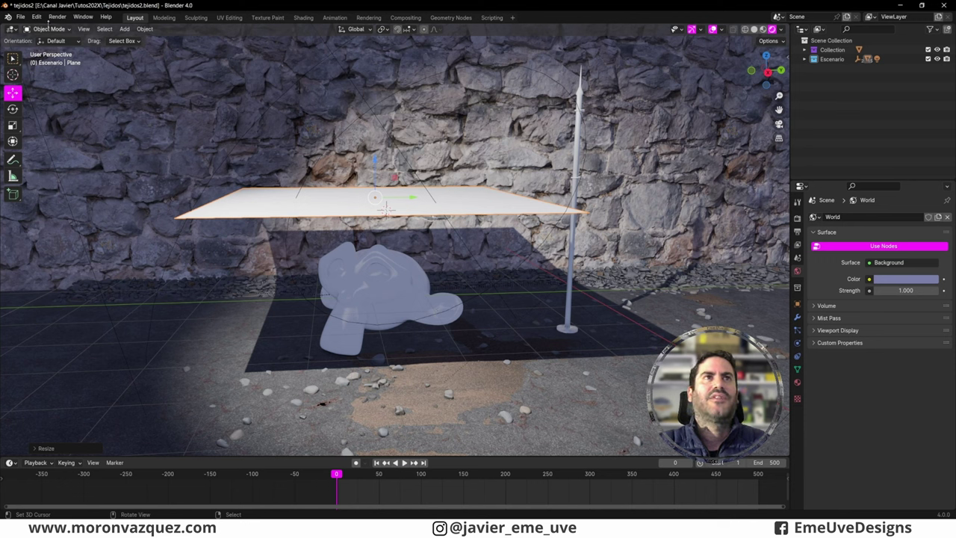
{"action": "left_click", "coordinate": [39, 16]}
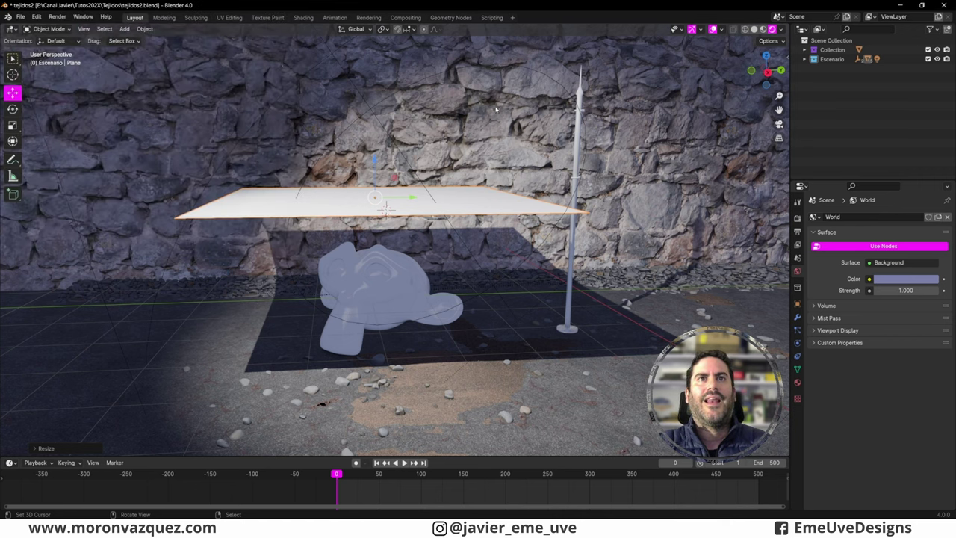
{"action": "middle_click", "coordinate": [462, 257]}
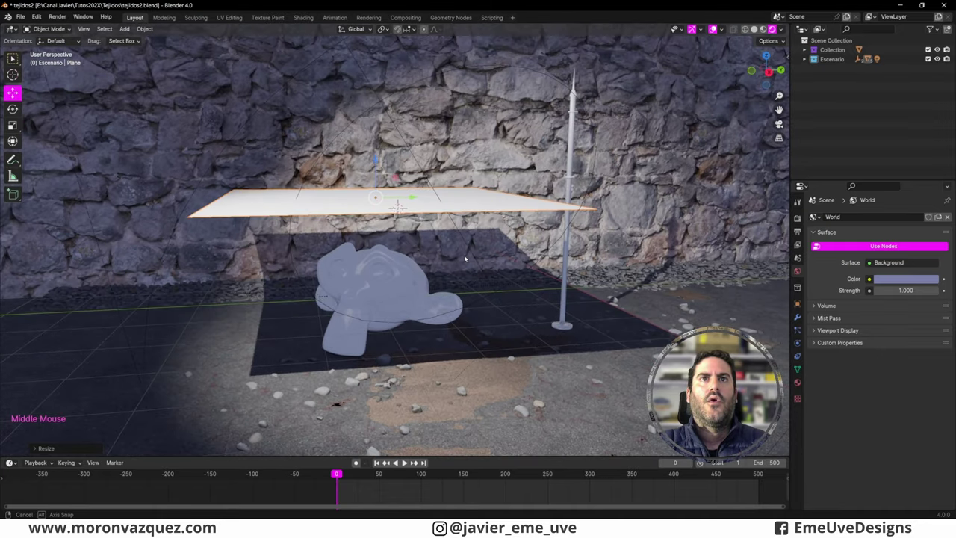
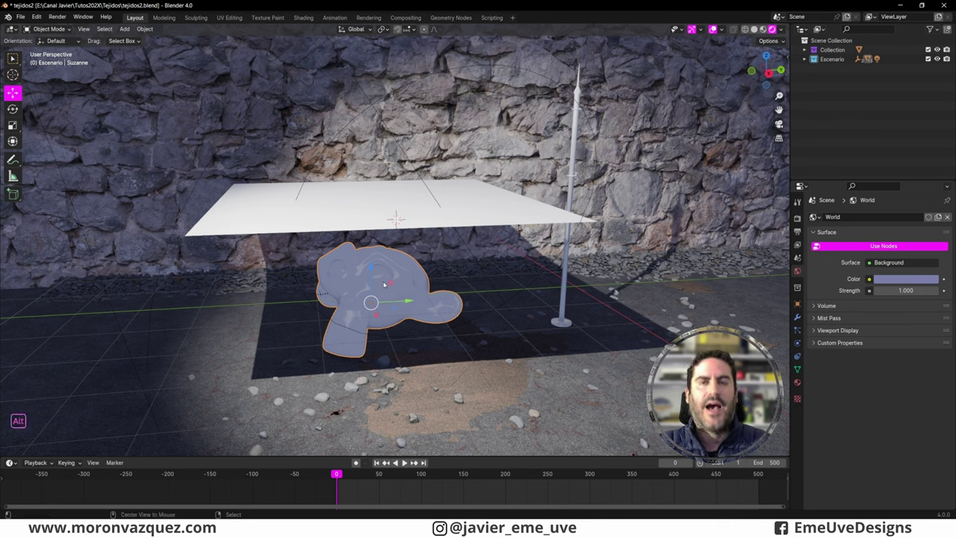
{"action": "key", "text": "alt+c"}
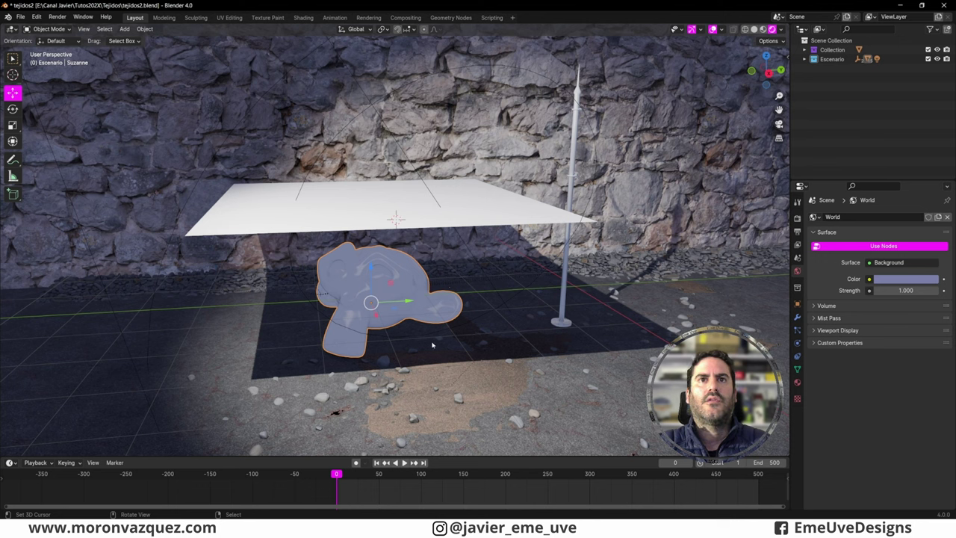
Select the plane, lower it over Suzanne's head and bring up the ClothMaster cloth options.
{"action": "right_click", "coordinate": [442, 344]}
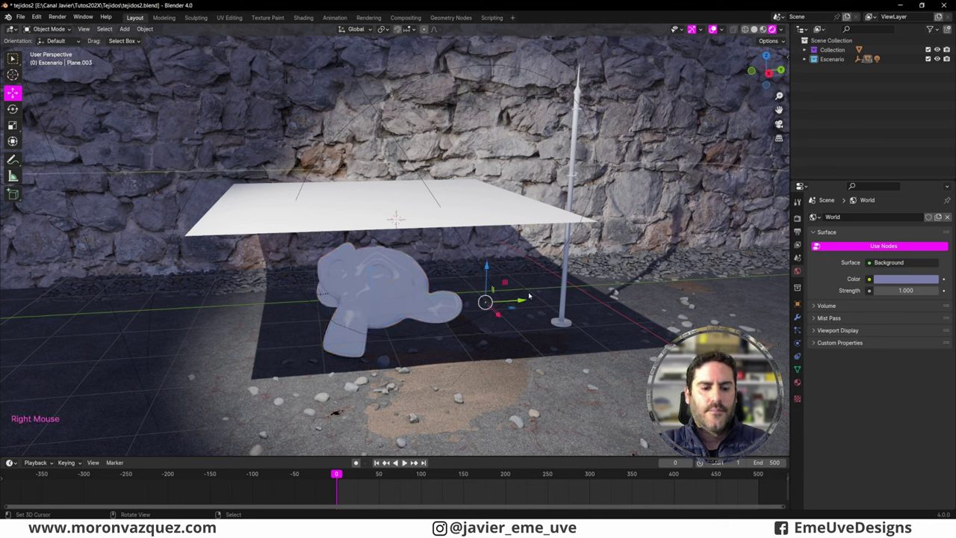
{"action": "key", "text": "alt+c"}
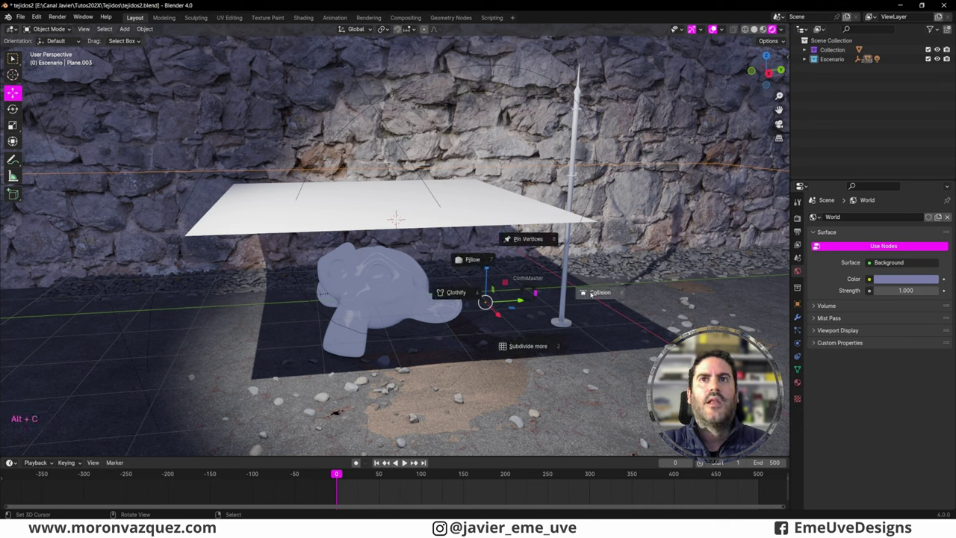
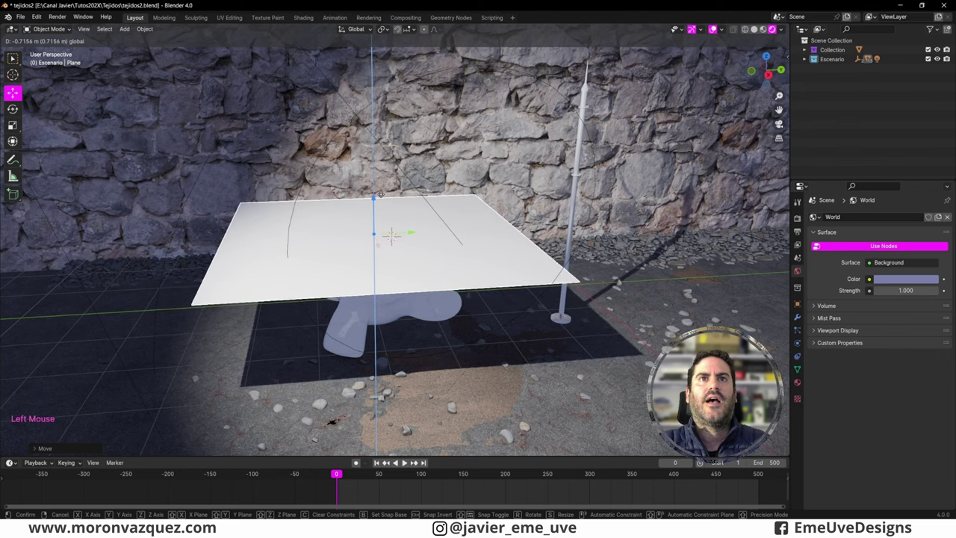
{"action": "middle_click", "coordinate": [579, 277]}
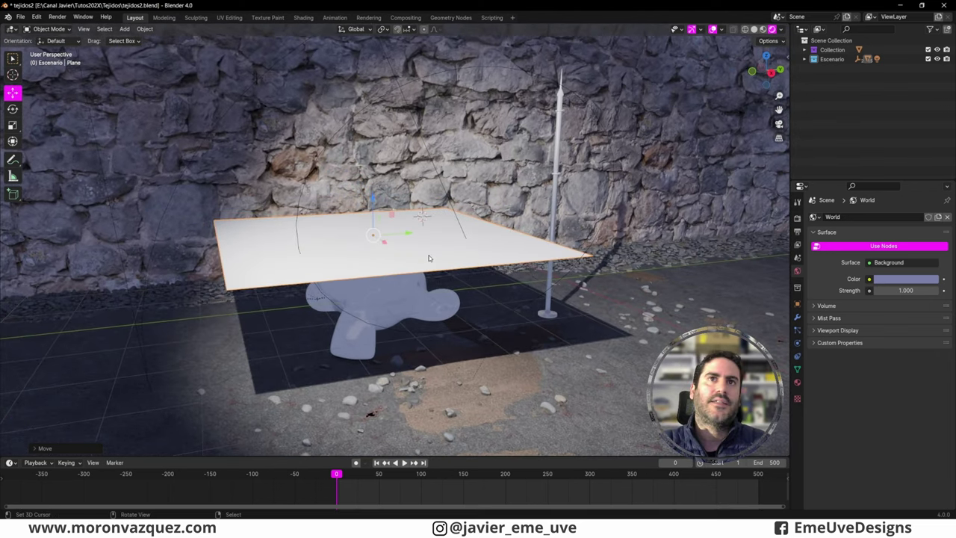
{"action": "key", "text": "alt+c"}
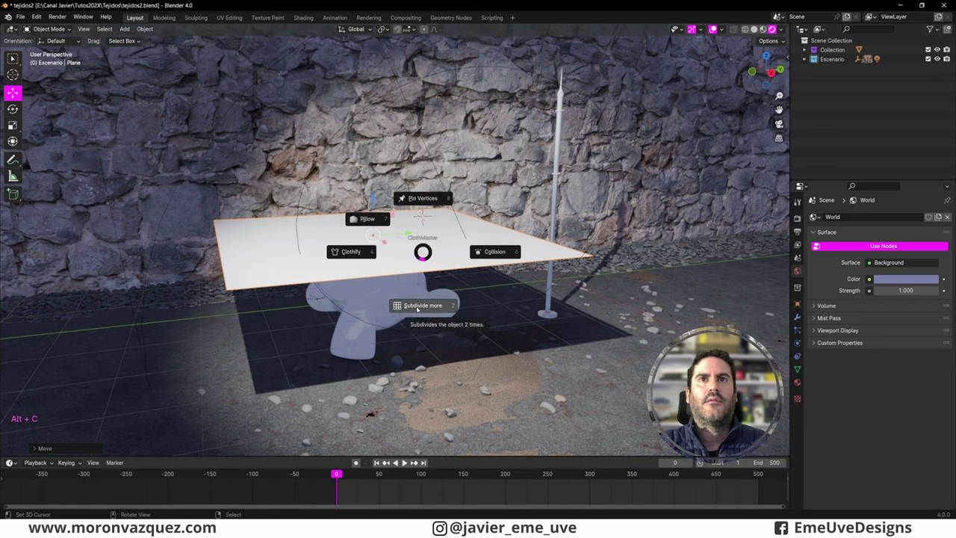
Subdivide the plane into a finer grid with ClothMaster and return to Object Mode.
{"action": "key", "text": "alt+c"}
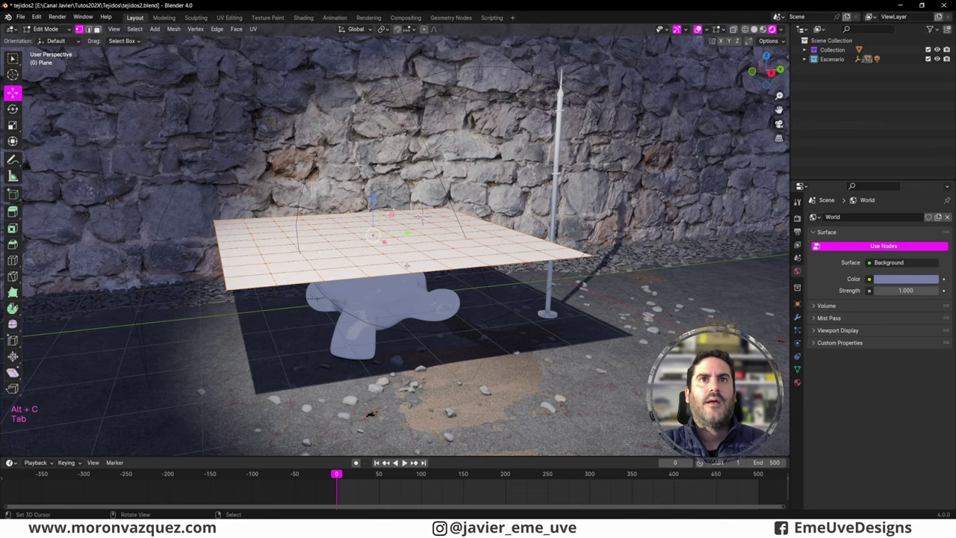
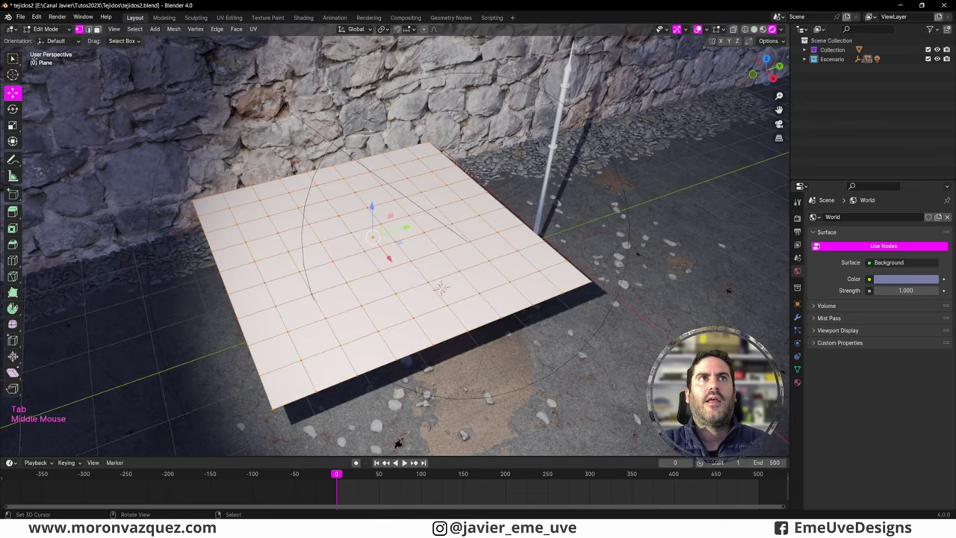
{"action": "left_click", "coordinate": [51, 29]}
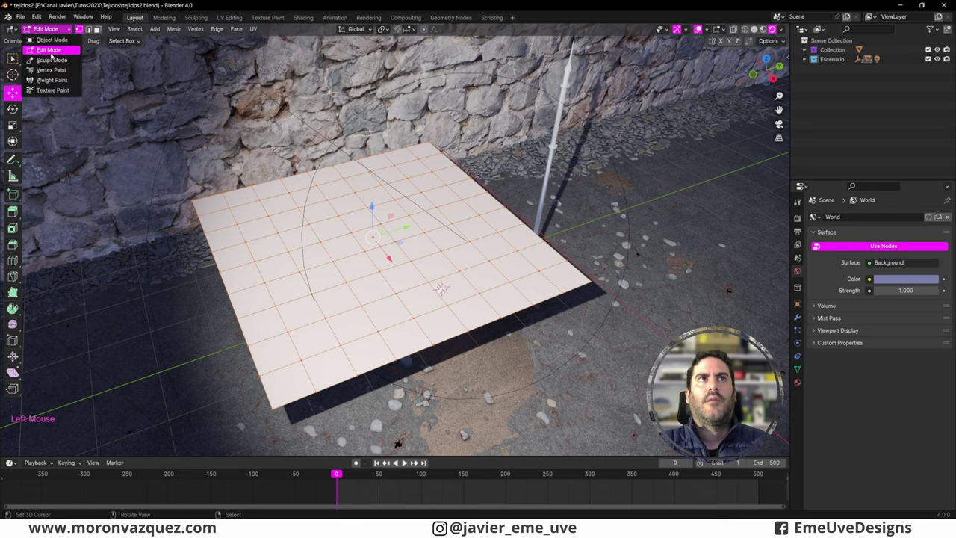
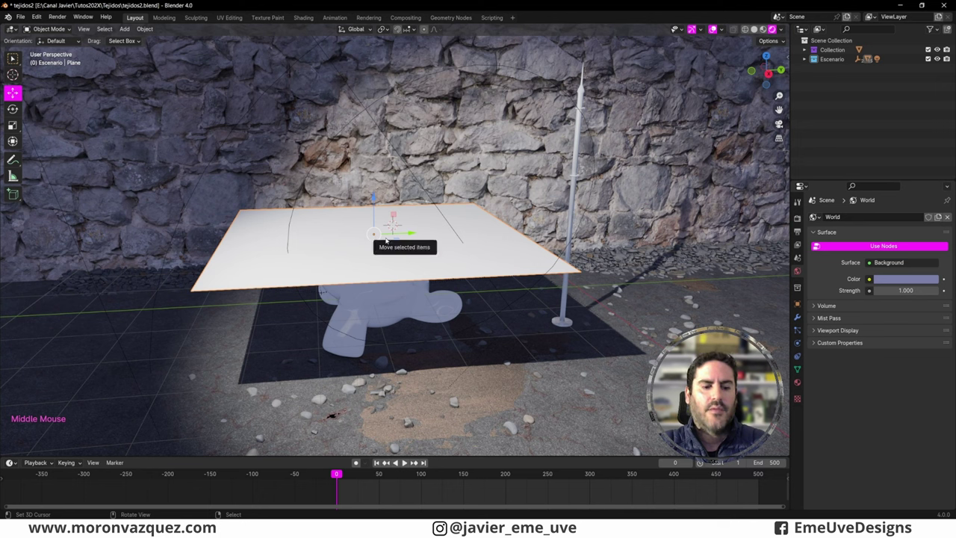
Clothify the plane so it drapes over Suzanne, pausing playback around frame 32.
{"action": "key", "text": "alt+c"}
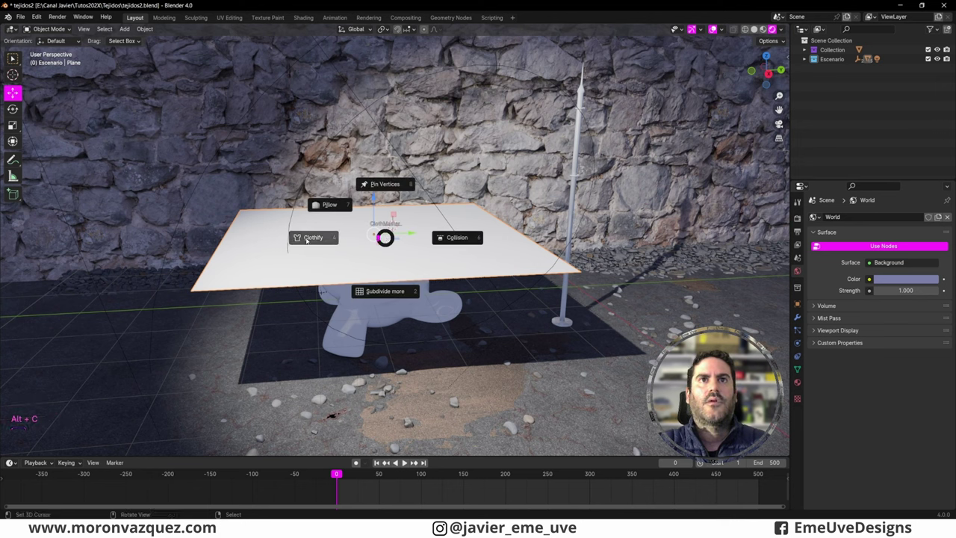
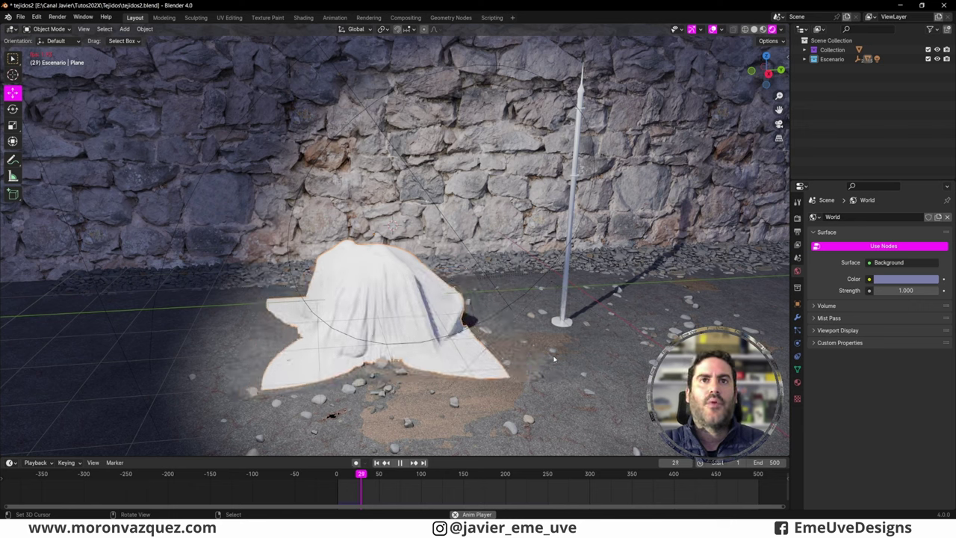
{"action": "key", "text": "space"}
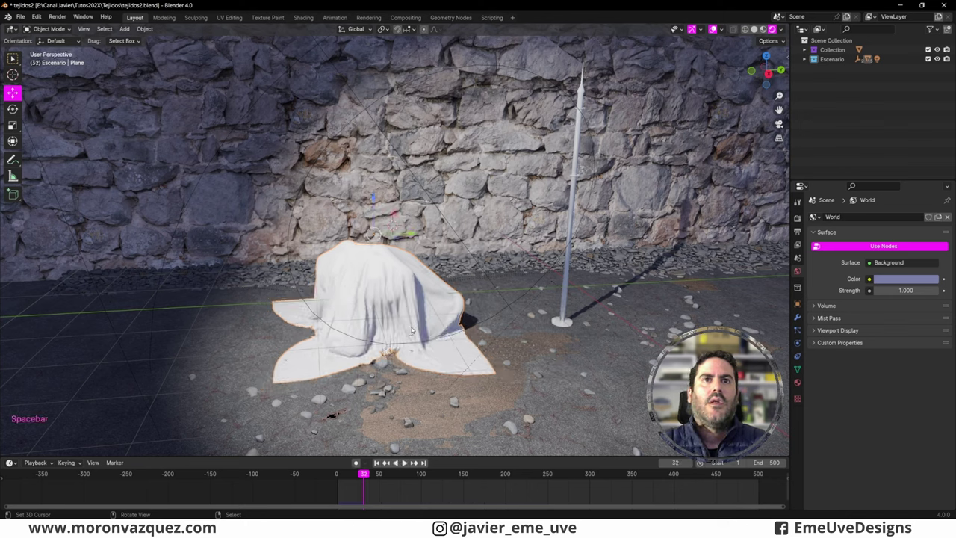
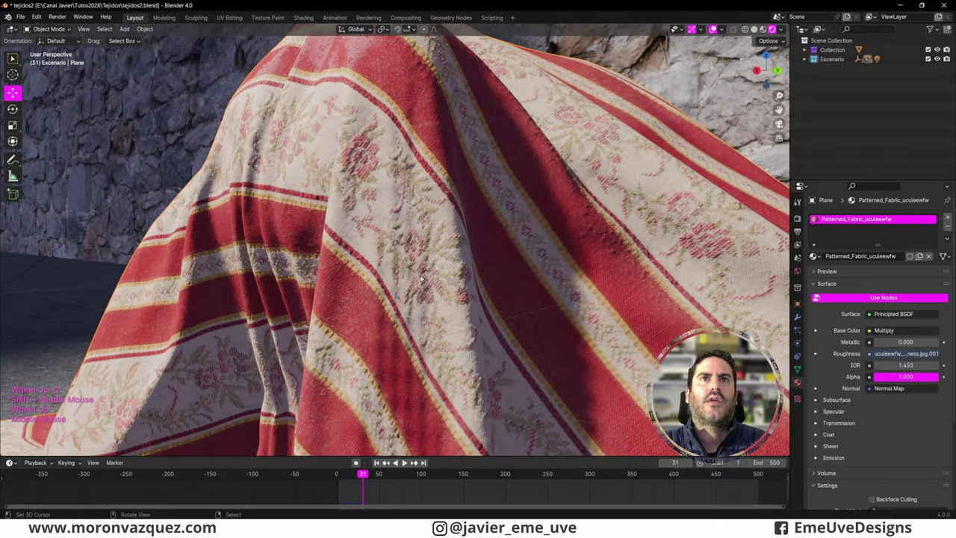
Convert the draped cloth to a plain mesh via Object > Convert, keeping its current shape.
{"action": "middle_click", "coordinate": [424, 287]}
{"action": "scroll", "scroll_direction": "down", "scroll_amount": 3}
{"action": "middle_click", "coordinate": [440, 324]}
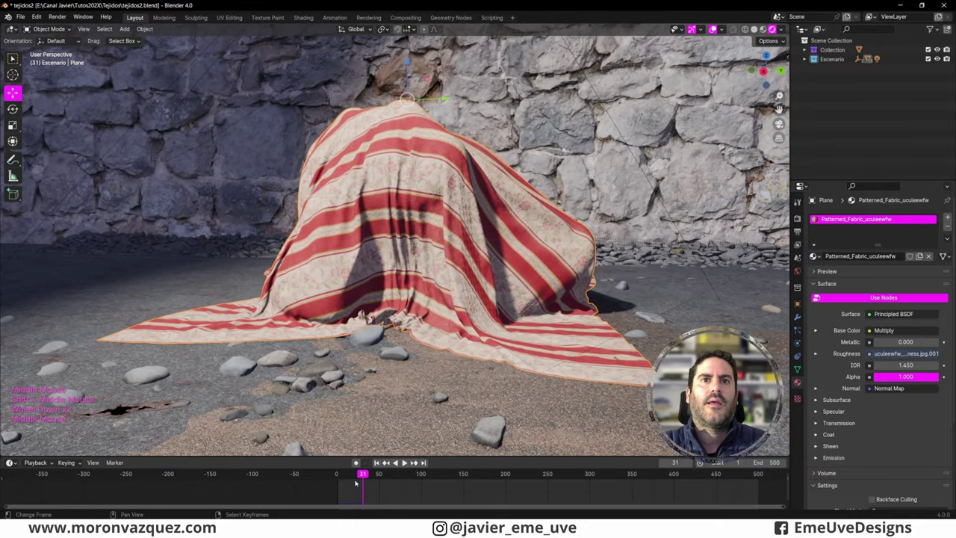
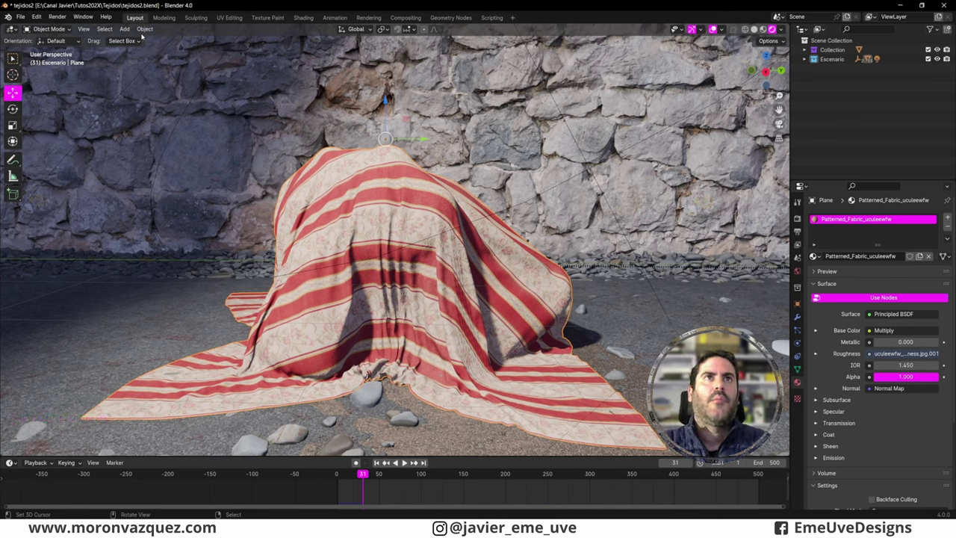
{"action": "left_click", "coordinate": [145, 31]}
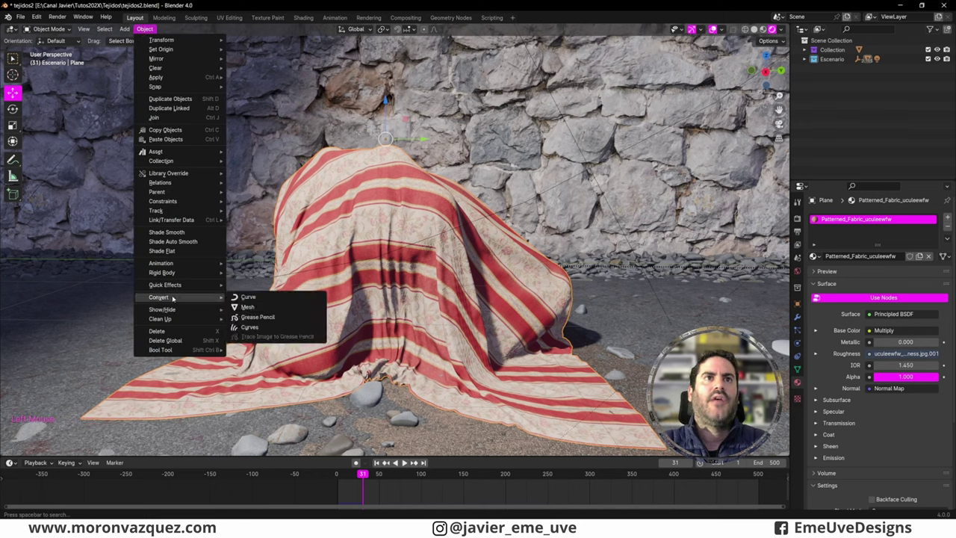
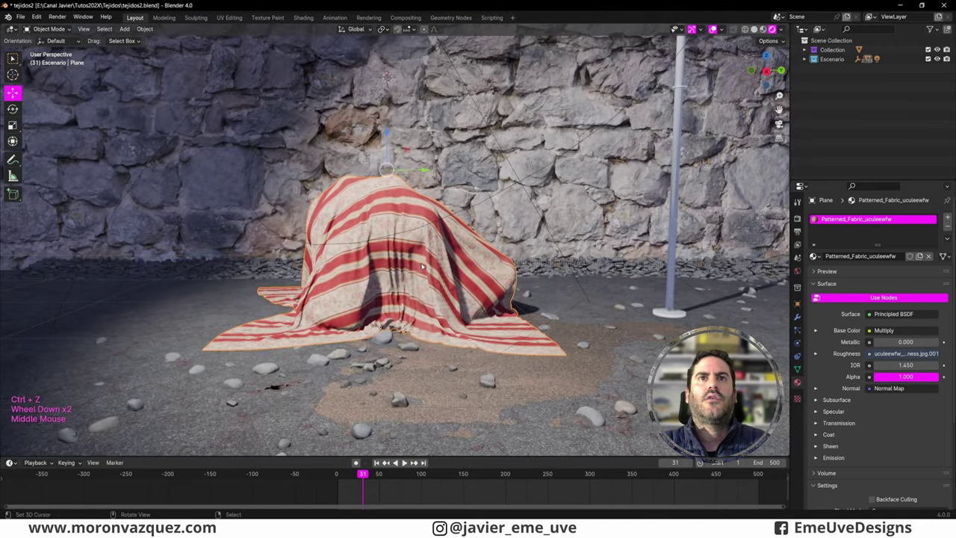
{"action": "middle_click", "coordinate": [425, 265]}
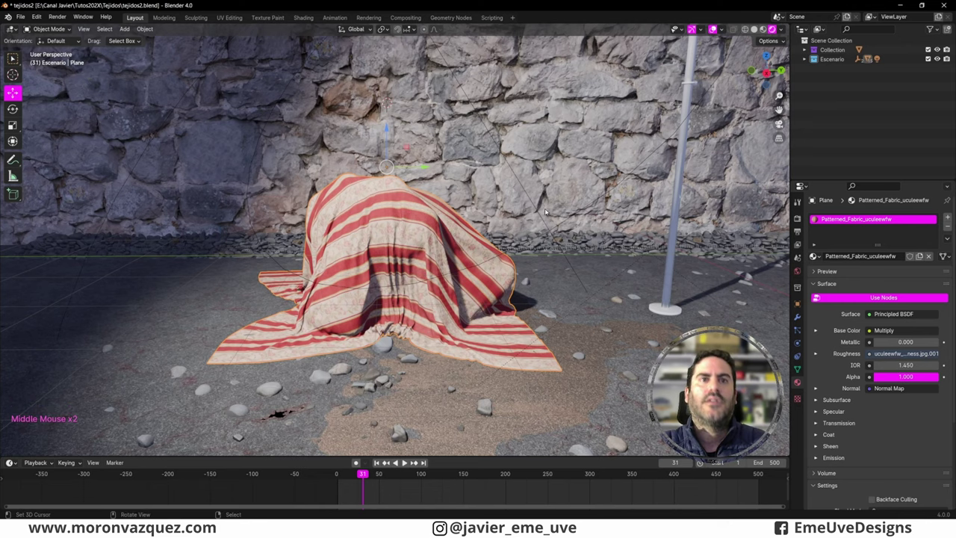
Inspect the draped fabric's dense vertex grid in Edit Mode, then return to Object Mode.
{"action": "key", "text": "Tab"}
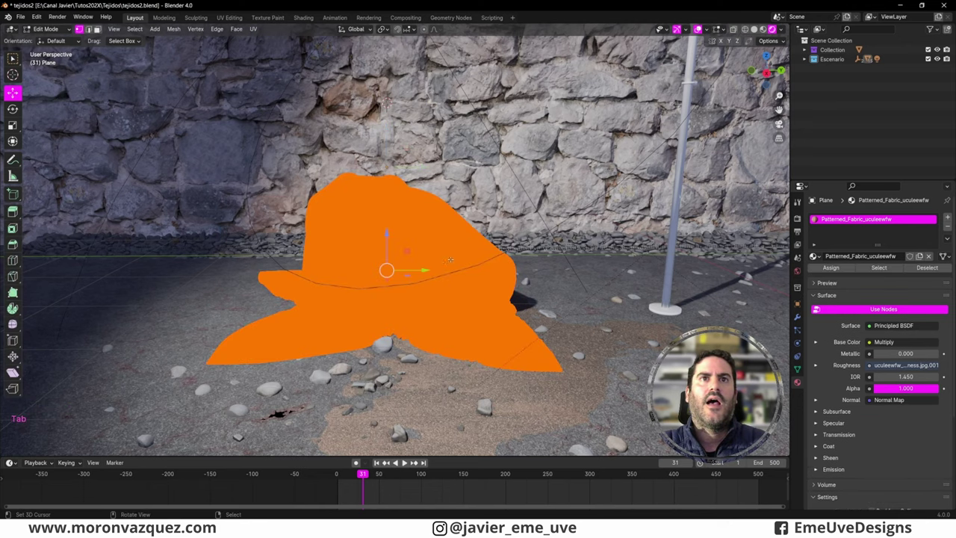
{"action": "scroll", "scroll_direction": "up", "scroll_amount": 3}
{"action": "scroll", "scroll_direction": "up", "scroll_amount": 3}
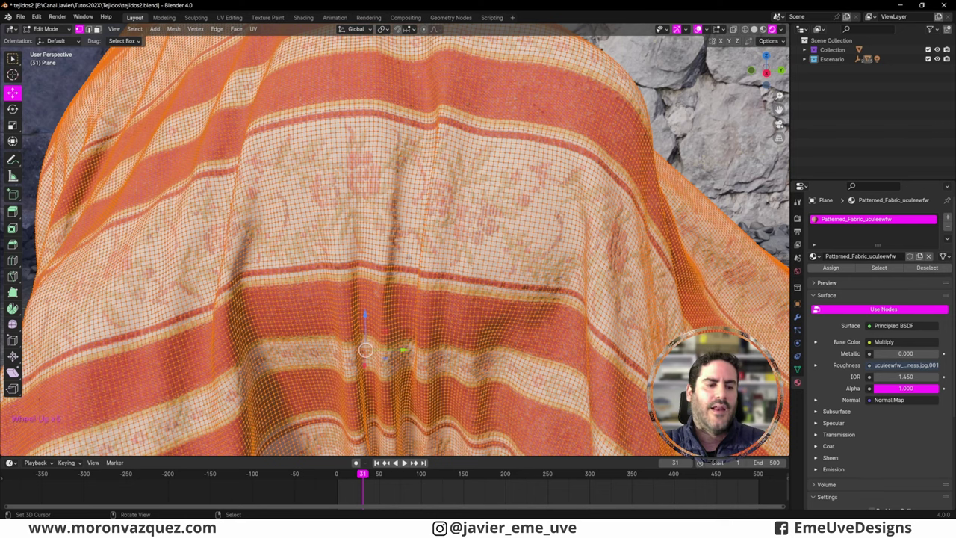
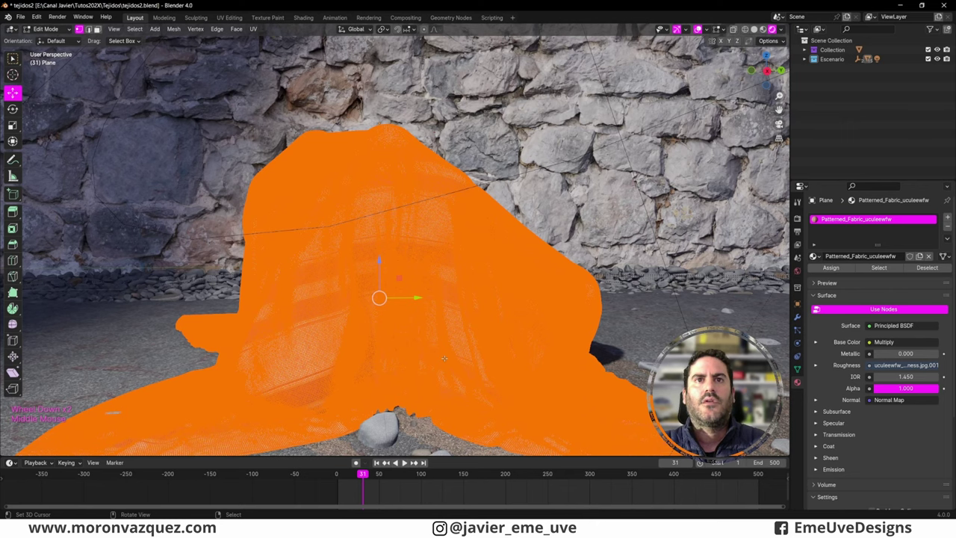
{"action": "key", "text": "Tab"}
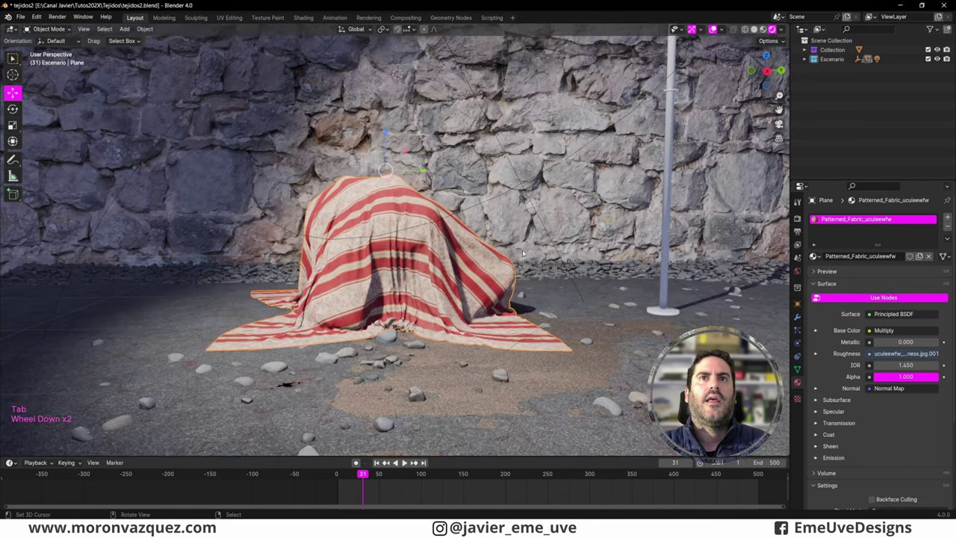
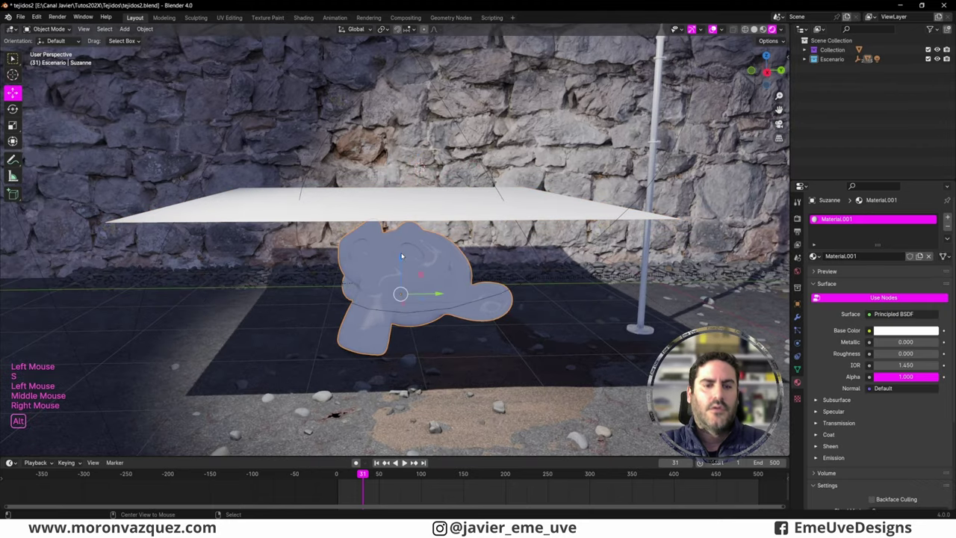
Select the flat white plane above Suzanne and bring up the ClothMaster cloth tools.
{"action": "key", "text": "alt+c"}
{"action": "right_click", "coordinate": [511, 347]}
{"action": "key", "text": "alt+c"}
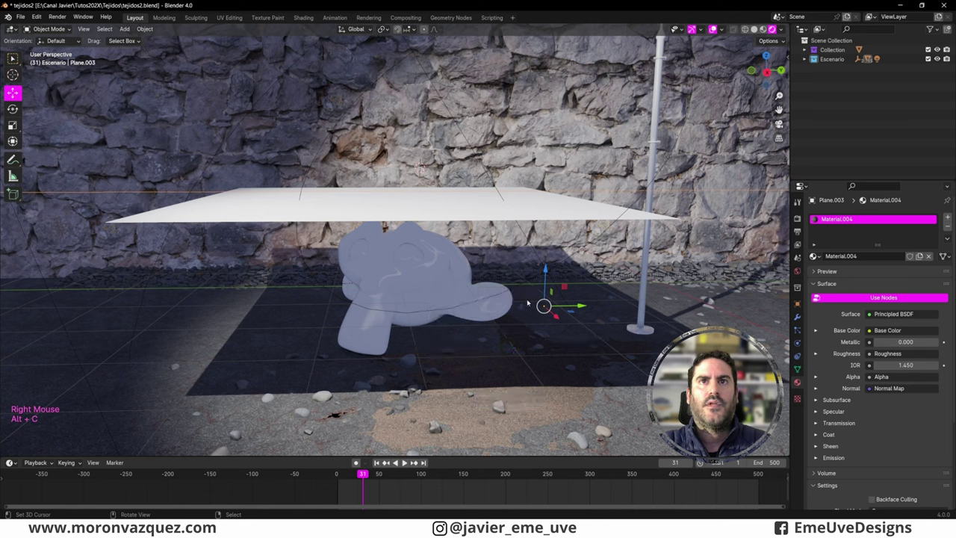
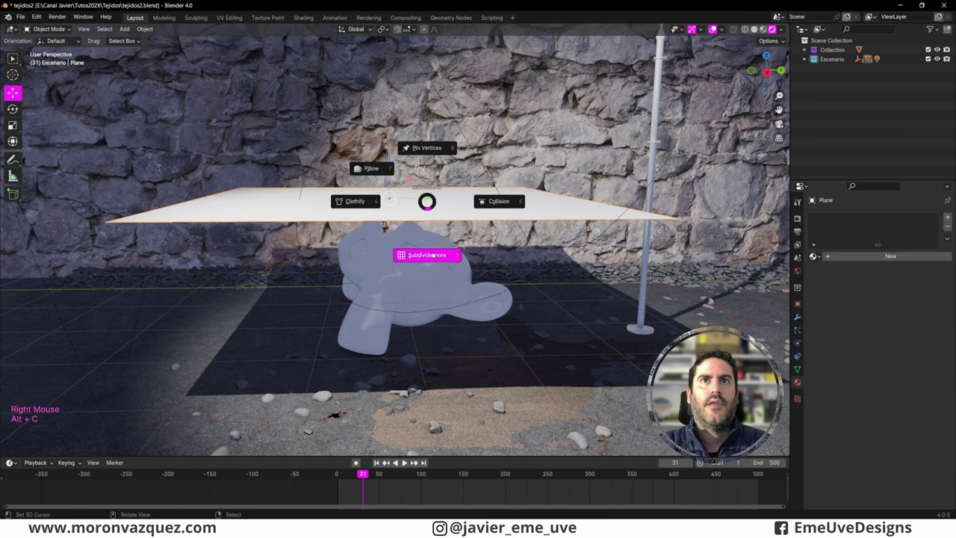
{"action": "key", "text": "alt+c"}
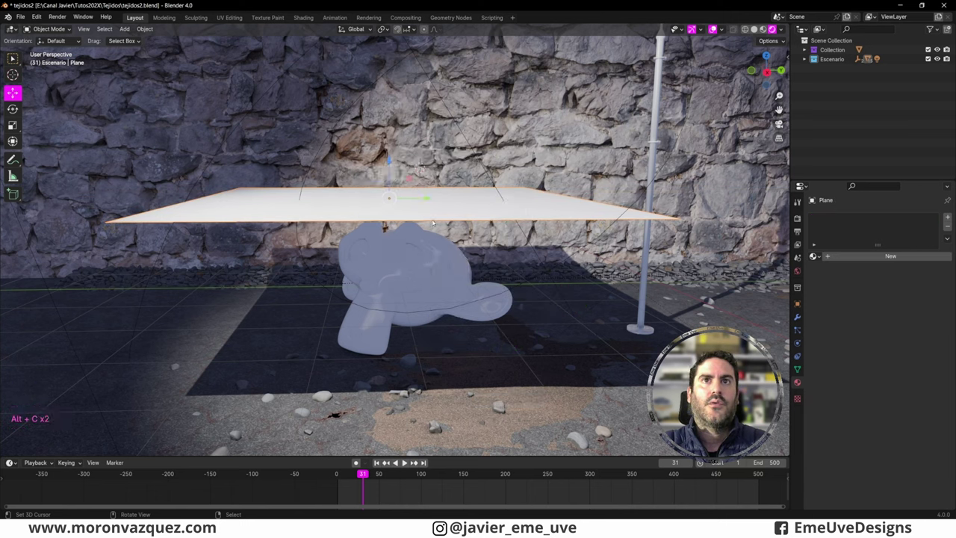
{"action": "right_click", "coordinate": [417, 459]}
{"action": "right_click", "coordinate": [418, 459]}
{"action": "right_click", "coordinate": [418, 460]}
{"action": "key", "text": "alt+c"}
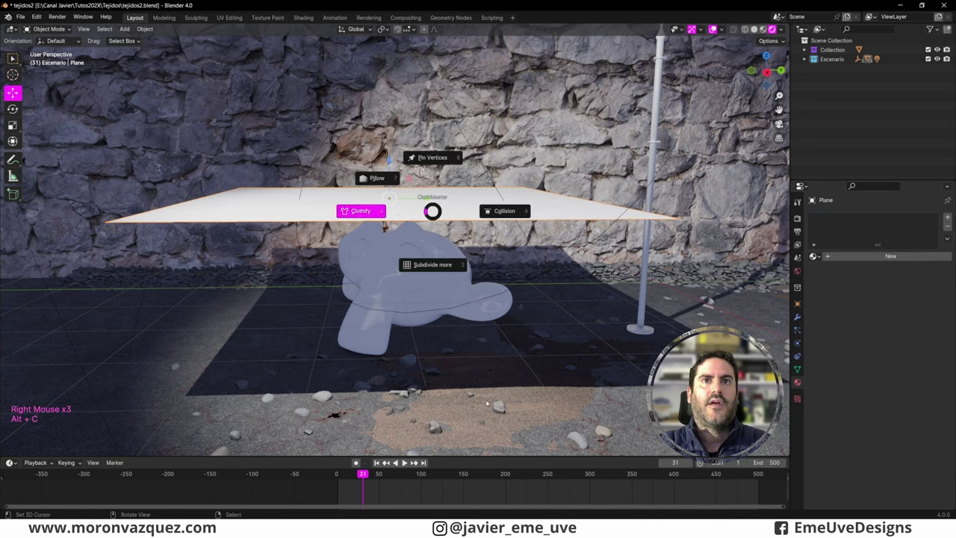
Clothify the plane and play the simulation so it falls over Suzanne.
{"action": "left_click", "coordinate": [342, 475]}
{"action": "left_click", "coordinate": [408, 462]}
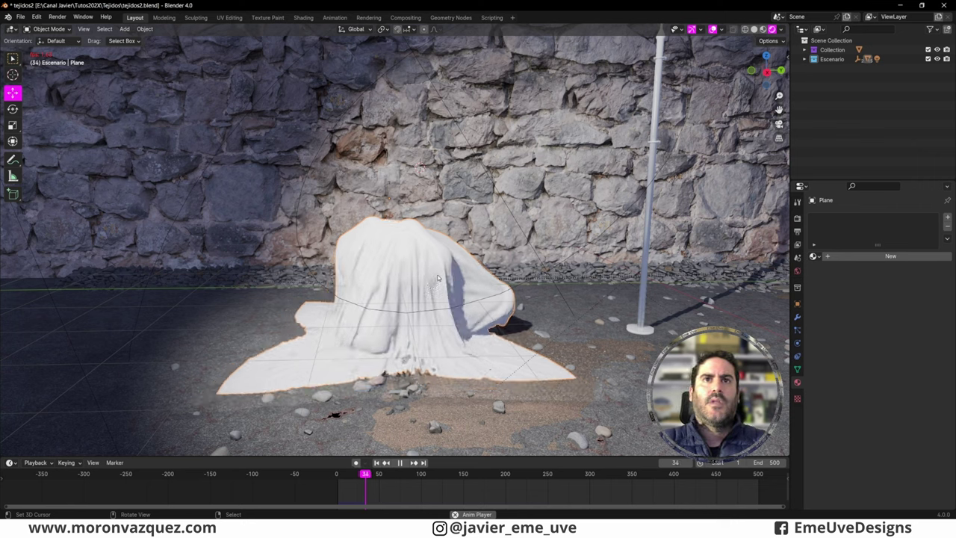
Stop playback and hide Suzanne and the draped cloth, leaving the flagpole in view.
{"action": "key", "text": "shift+space"}
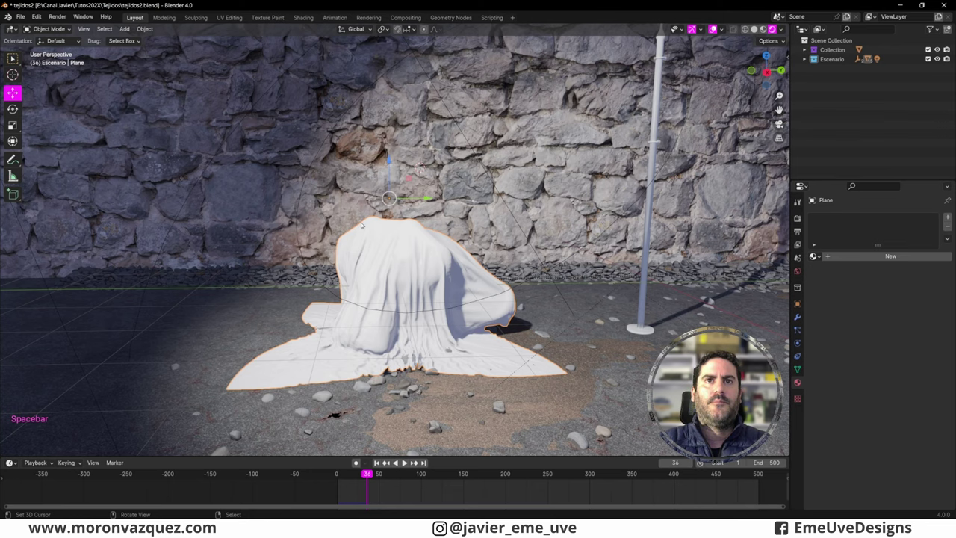
{"action": "left_click", "coordinate": [152, 30]}
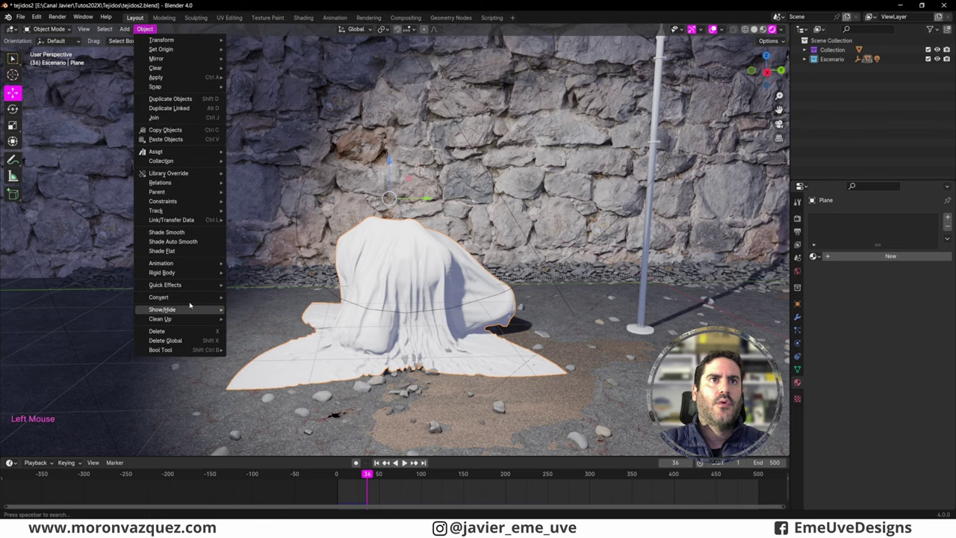
{"action": "middle_click", "coordinate": [572, 277]}
{"action": "middle_click", "coordinate": [394, 284]}
{"action": "middle_click", "coordinate": [405, 270]}
{"action": "middle_click", "coordinate": [358, 353]}
{"action": "scroll", "scroll_direction": "up", "scroll_amount": 3}
{"action": "middle_click", "coordinate": [366, 292]}
{"action": "right_click", "coordinate": [358, 209]}
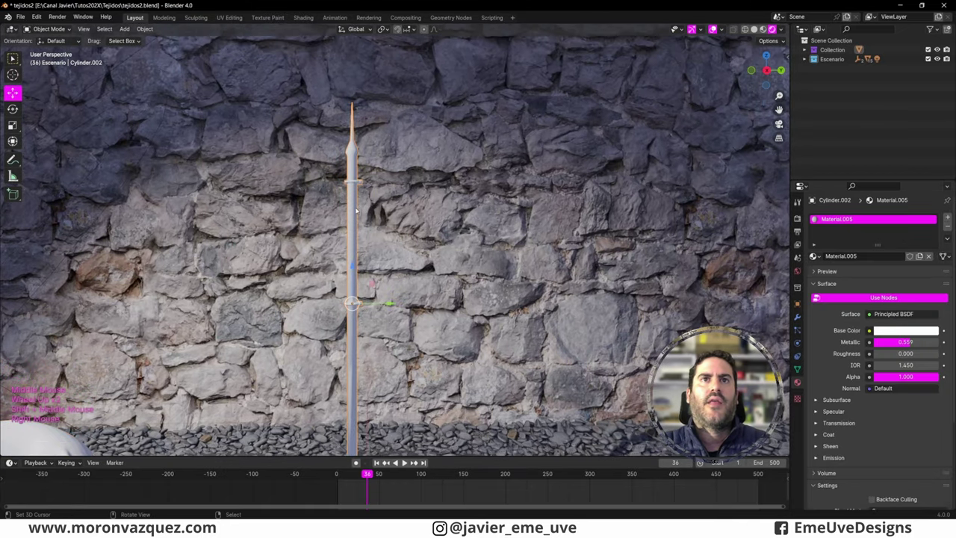
Add a new flat plane at the base of the pole.
{"action": "key", "text": "shift+a"}
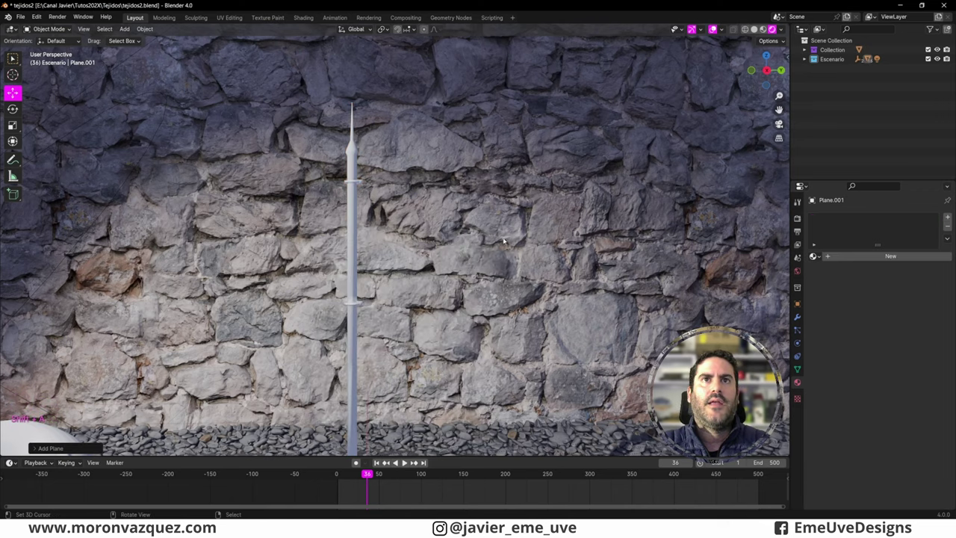
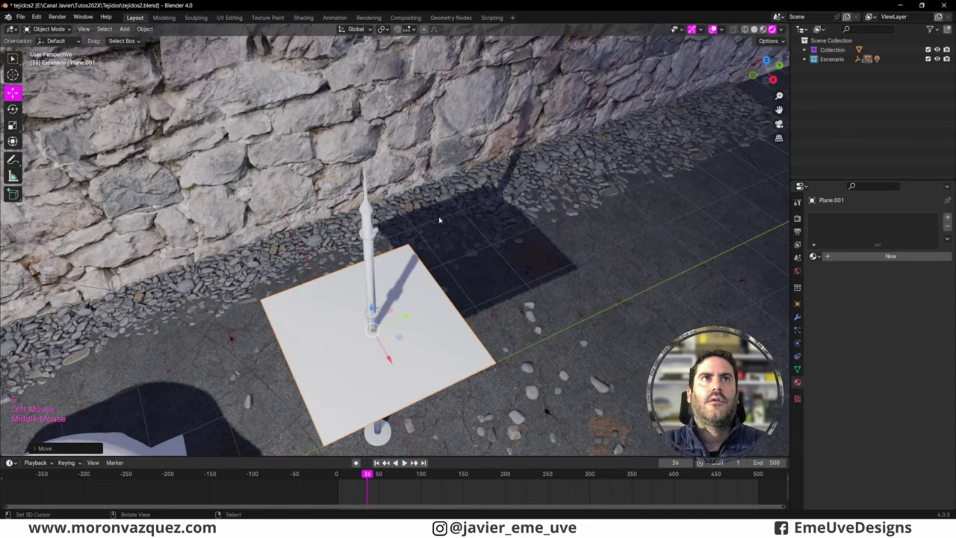
Rotate the plane 90° on Y and scale it into a rectangular flag beside the pole.
{"action": "middle_click", "coordinate": [478, 257]}
{"action": "scroll", "scroll_direction": "down", "scroll_amount": 3}
{"action": "left_click", "coordinate": [405, 264]}
{"action": "left_click", "coordinate": [528, 238]}
{"action": "left_click", "coordinate": [421, 335]}
{"action": "left_click", "coordinate": [342, 337]}
{"action": "left_click", "coordinate": [448, 242]}
{"action": "scroll", "scroll_direction": "up", "scroll_amount": 3}
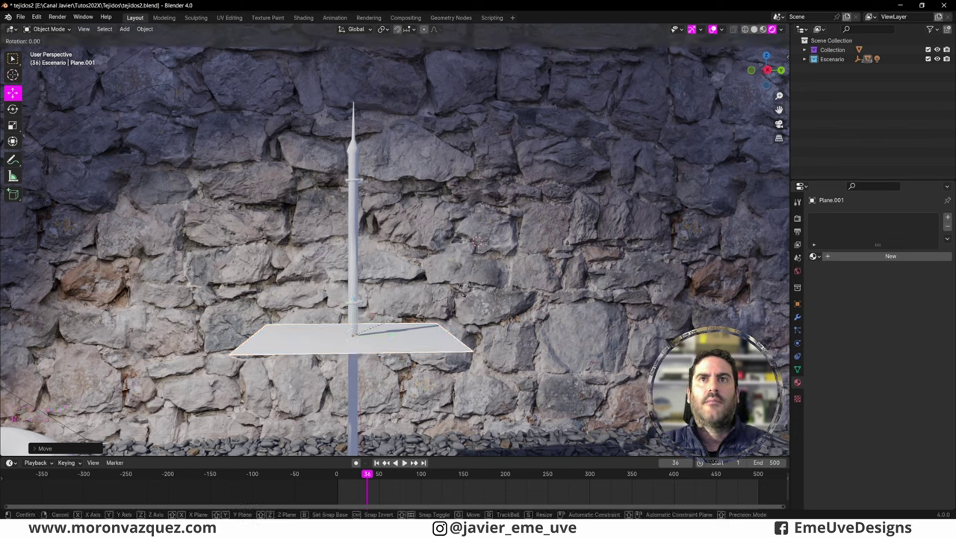
{"action": "key", "text": "r"}
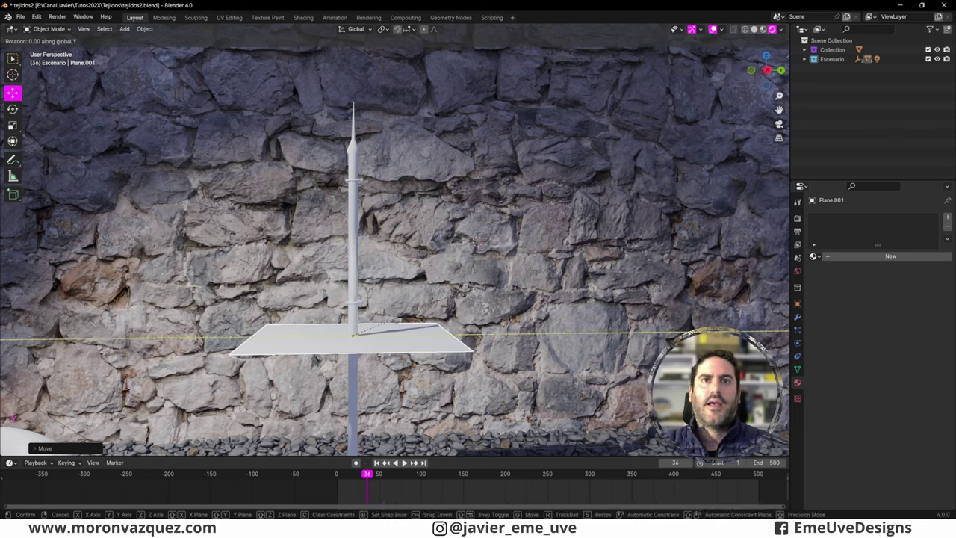
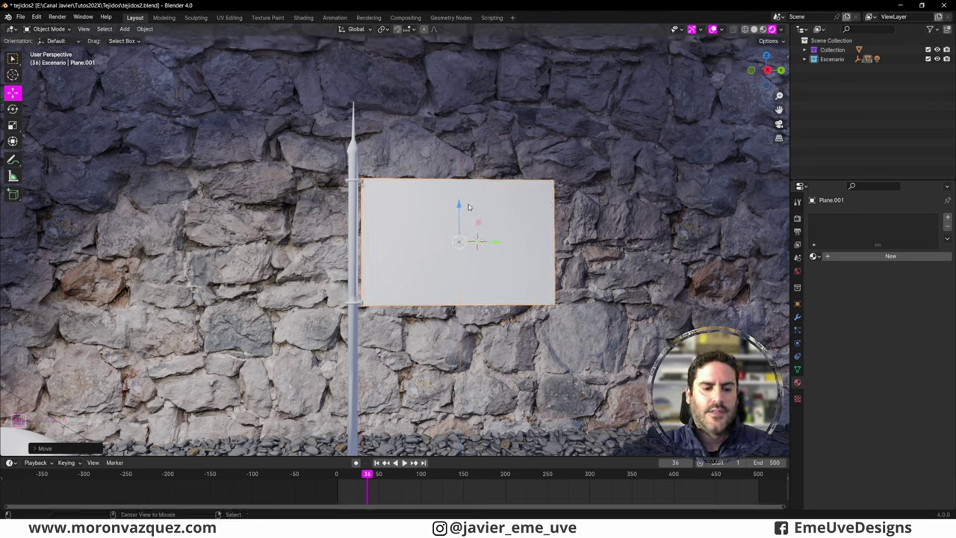
{"action": "key", "text": "alt+c"}
{"action": "key", "text": "alt+c"}
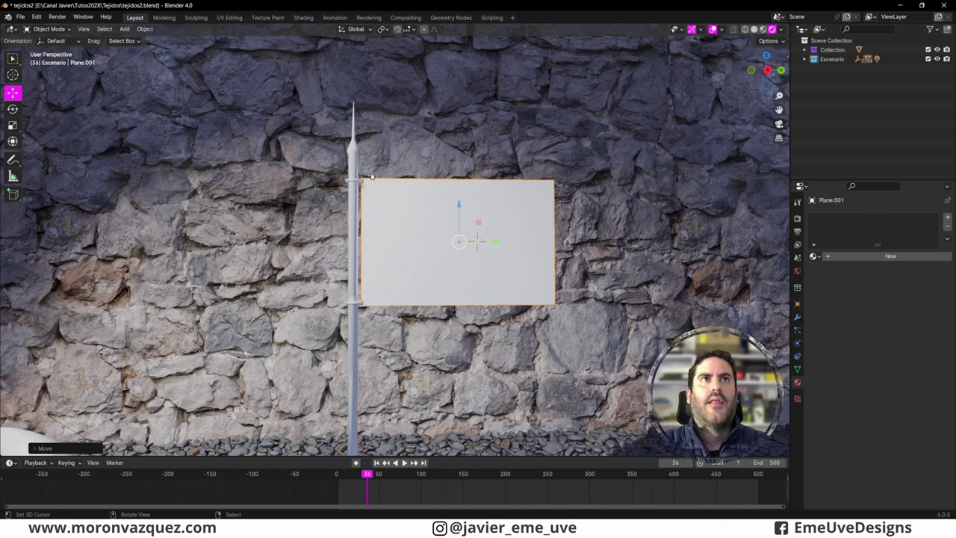
Subdivide the flag into a grid of faces in Edit Mode.
{"action": "key", "text": "Tab"}
{"action": "left_click", "coordinate": [97, 27]}
{"action": "scroll", "scroll_direction": "up", "scroll_amount": 3}
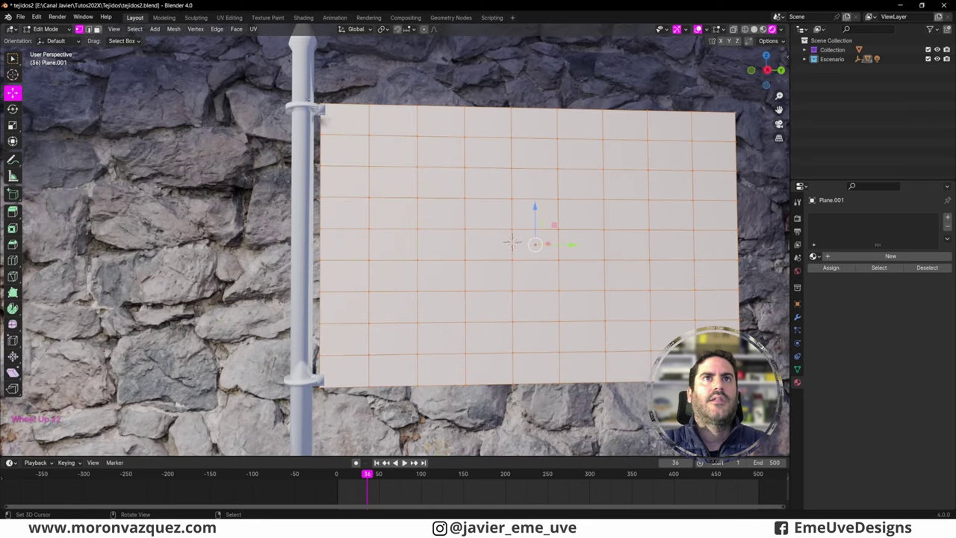
{"action": "right_click", "coordinate": [95, 27]}
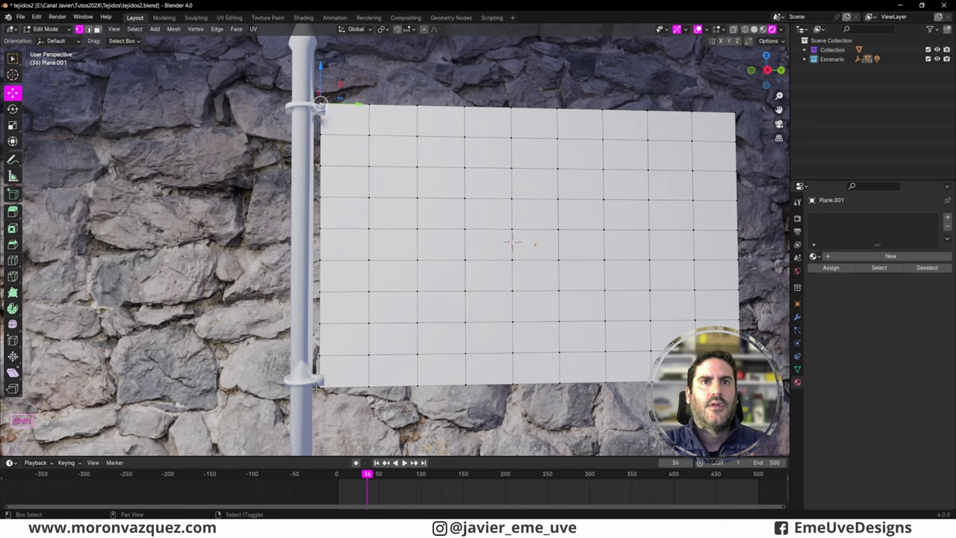
{"action": "right_click", "coordinate": [96, 27]}
{"action": "scroll", "scroll_direction": "down", "scroll_amount": 3}
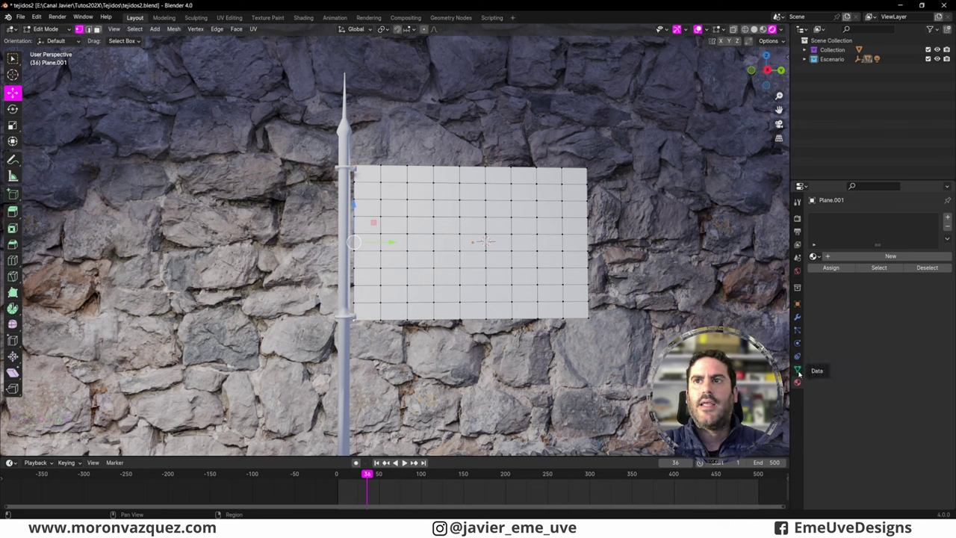
Create a vertex group from the selected flag vertices, name it Bandera, and return to Object Mode.
{"action": "left_click", "coordinate": [96, 28]}
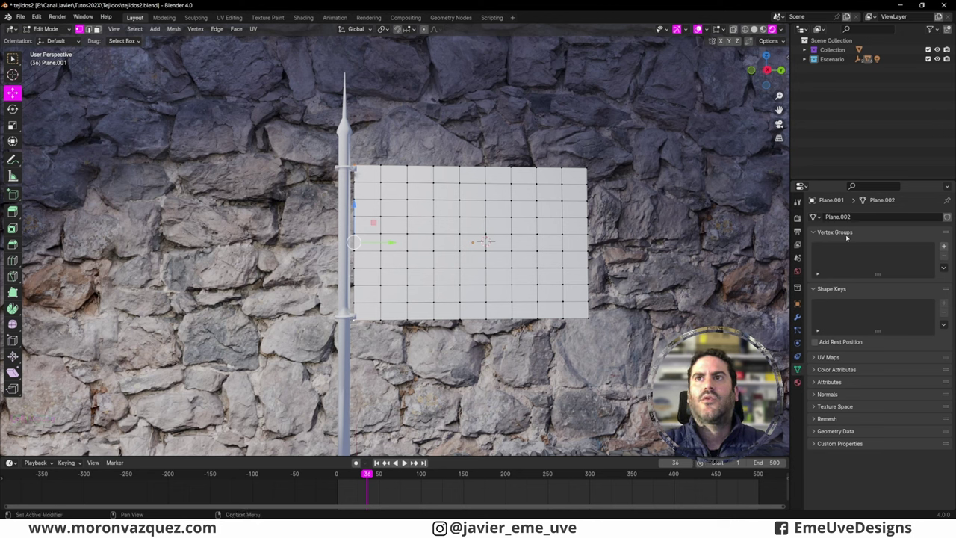
{"action": "left_click", "coordinate": [95, 28]}
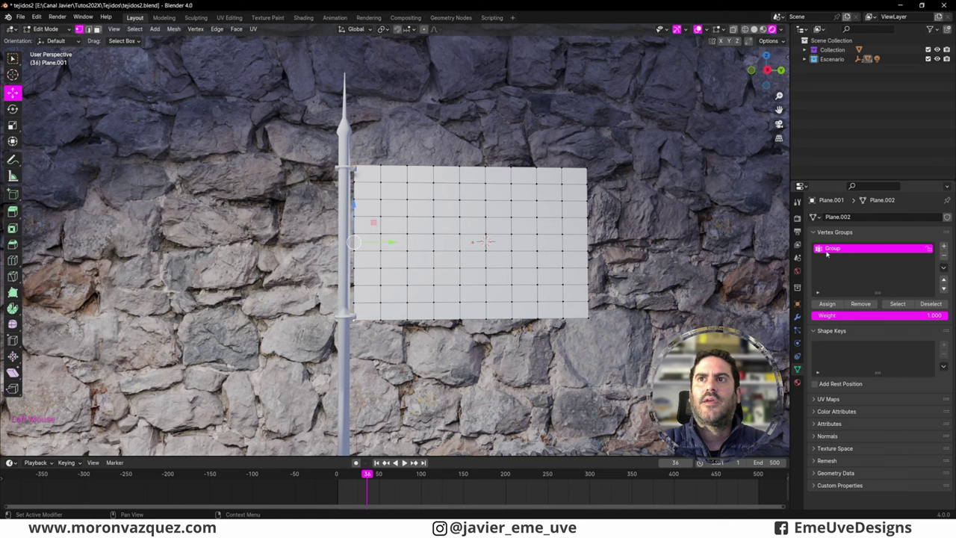
{"action": "left_click", "coordinate": [95, 27]}
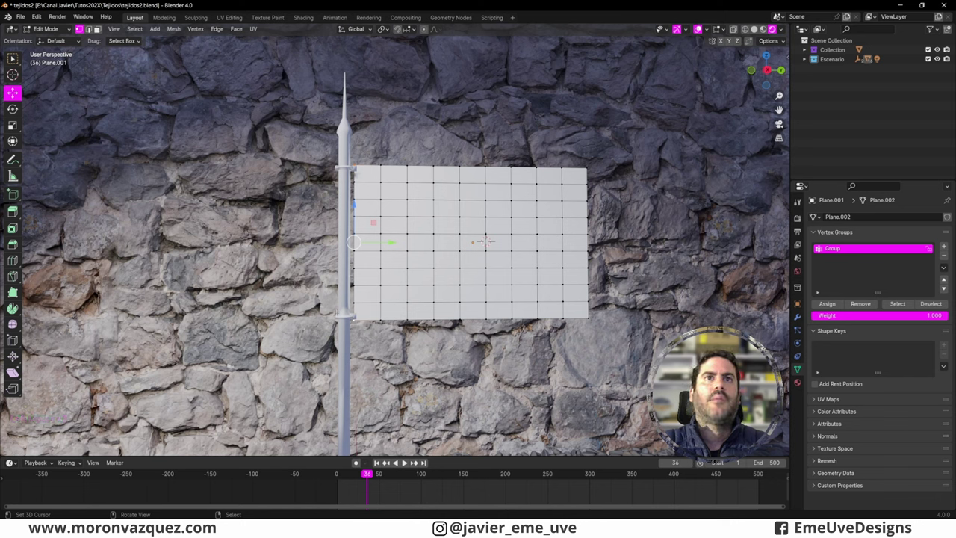
{"action": "left_click", "coordinate": [95, 28]}
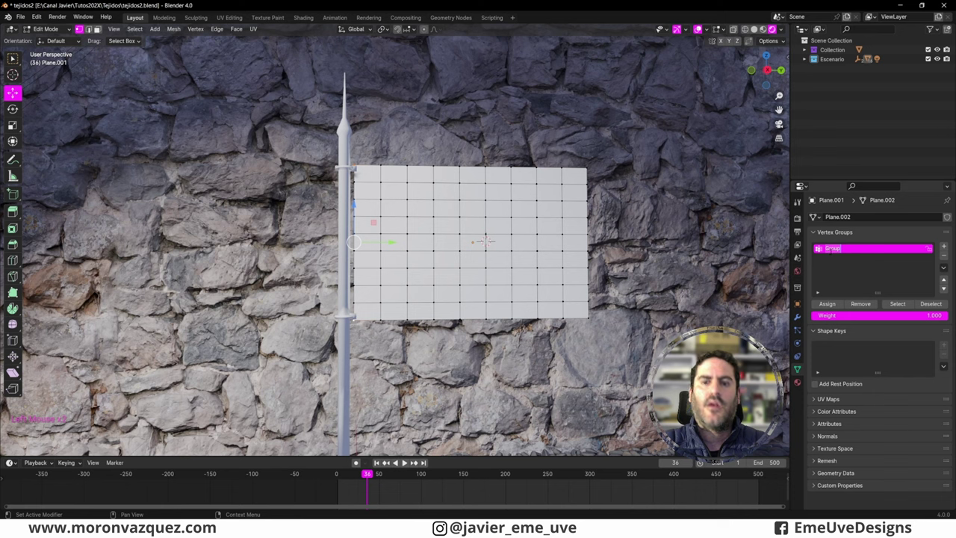
{"action": "left_click", "coordinate": [95, 28]}
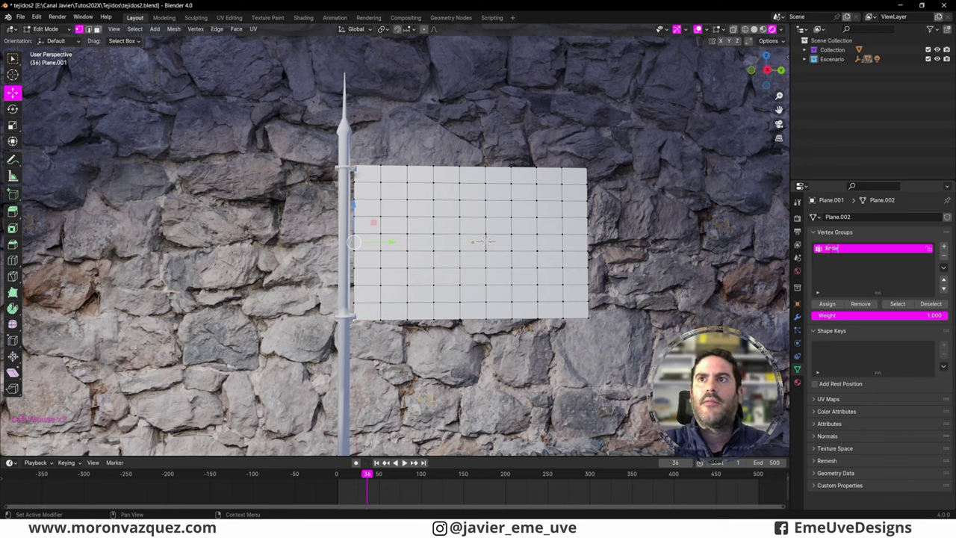
{"action": "key", "text": "BackSpace"}
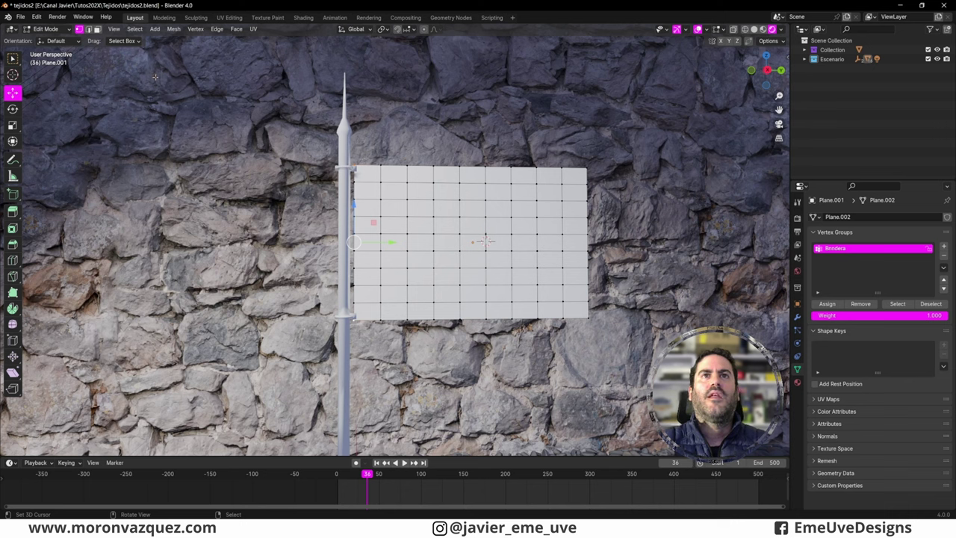
{"action": "left_click", "coordinate": [96, 27]}
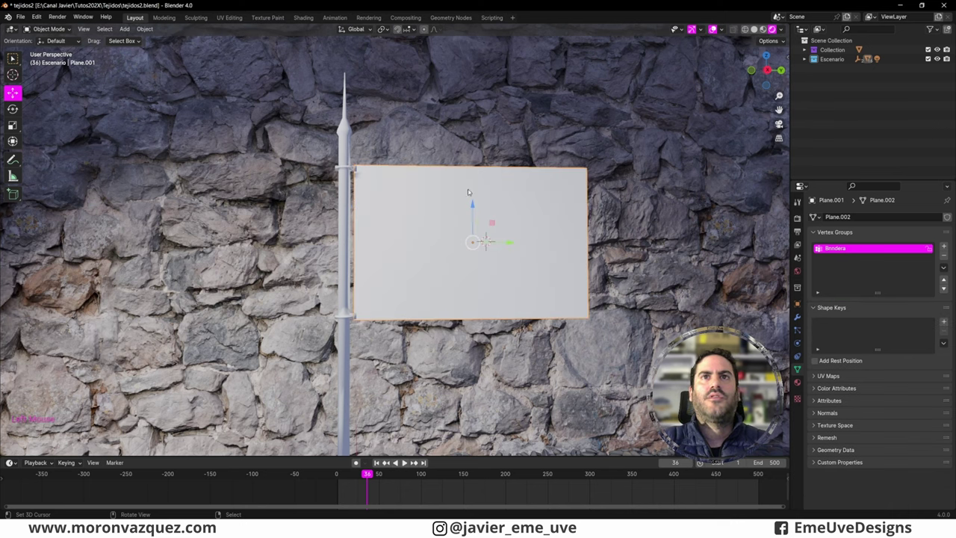
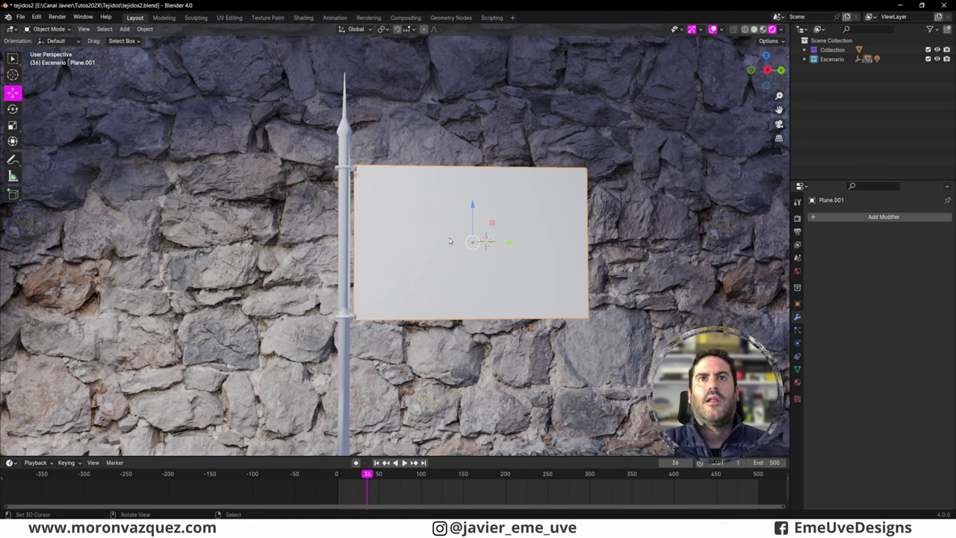
Add Cloth physics and Subdivision to the flag plane and test-play it from frame 1.
{"action": "key", "text": "alt+c"}
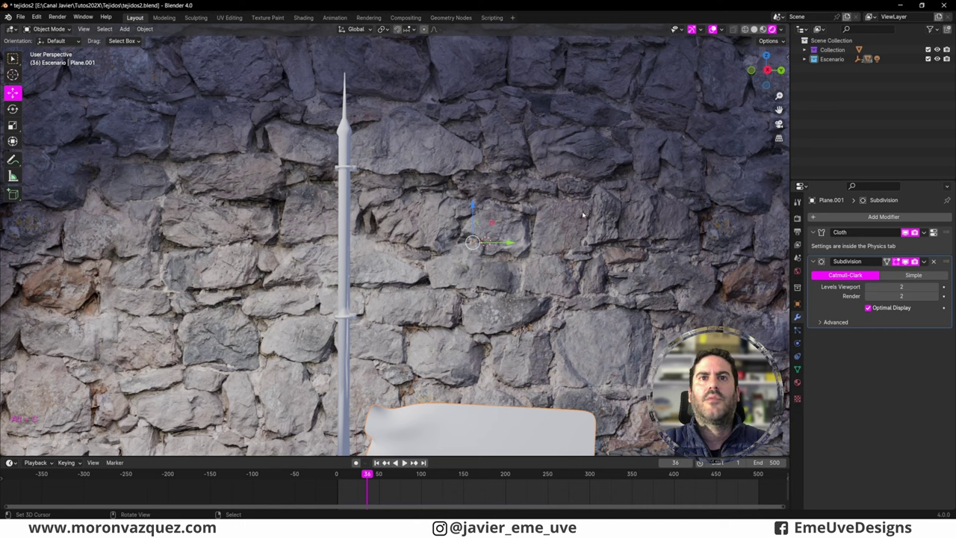
{"action": "left_click", "coordinate": [418, 460]}
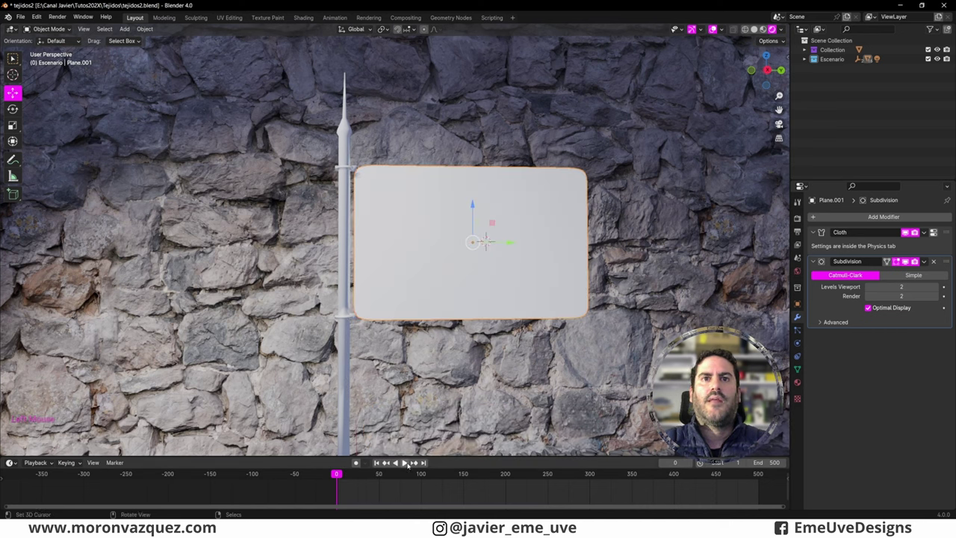
{"action": "left_click", "coordinate": [407, 462]}
{"action": "left_click", "coordinate": [403, 464]}
{"action": "left_click", "coordinate": [417, 460]}
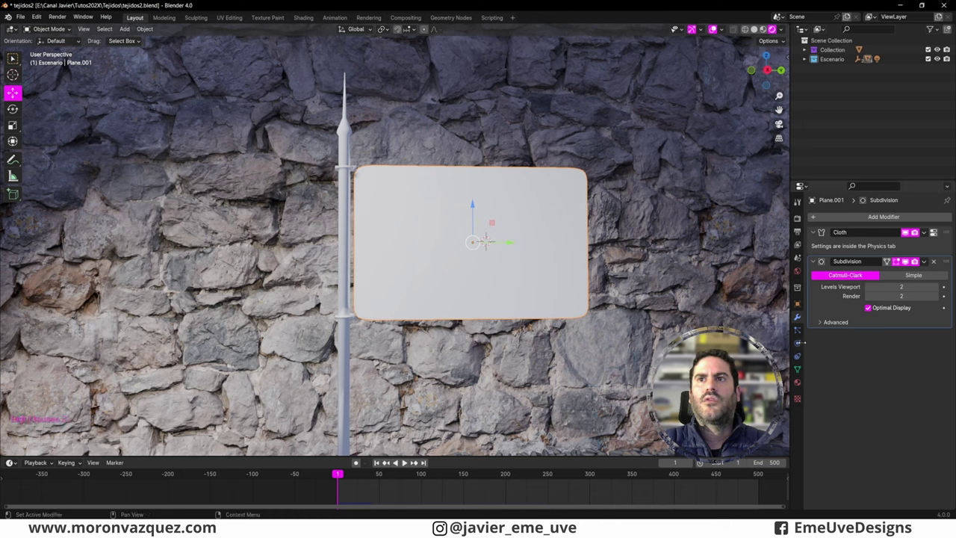
Show the flag's Physics properties instead of its modifier stack.
{"action": "right_click", "coordinate": [799, 344]}
{"action": "left_click", "coordinate": [799, 345]}
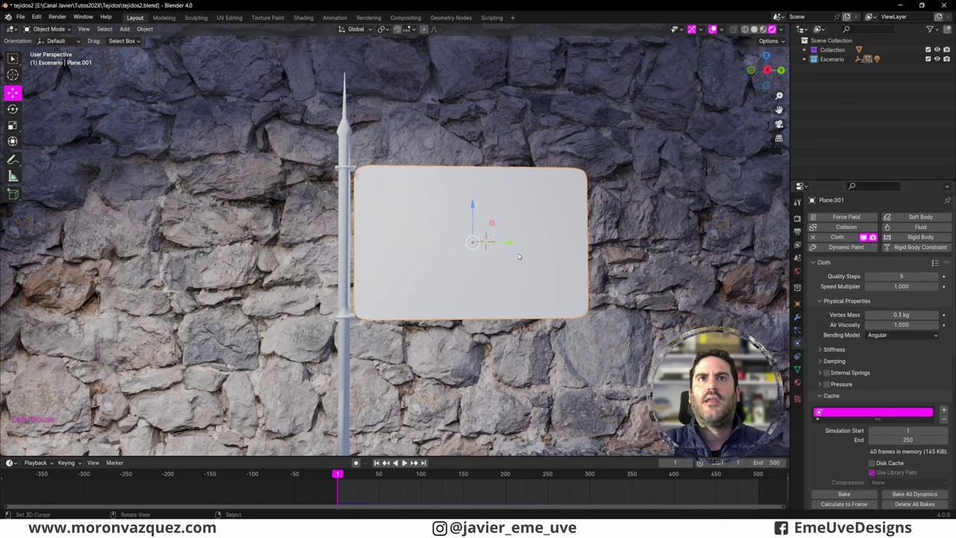
Set the Cloth Shape Pin Group to the Bandera vertex group and play the pinned flag.
{"action": "scroll", "scroll_direction": "down", "scroll_amount": 3}
{"action": "scroll", "scroll_direction": "down", "scroll_amount": 3}
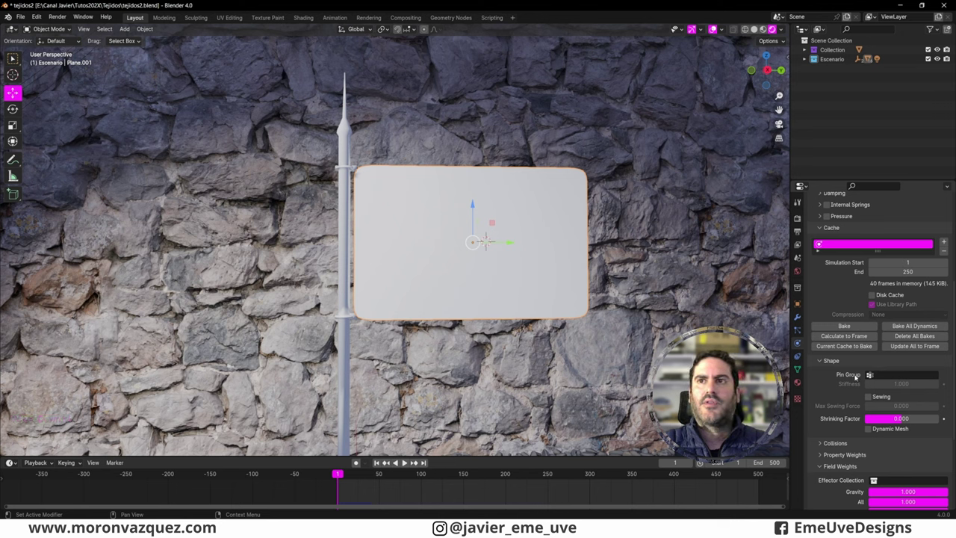
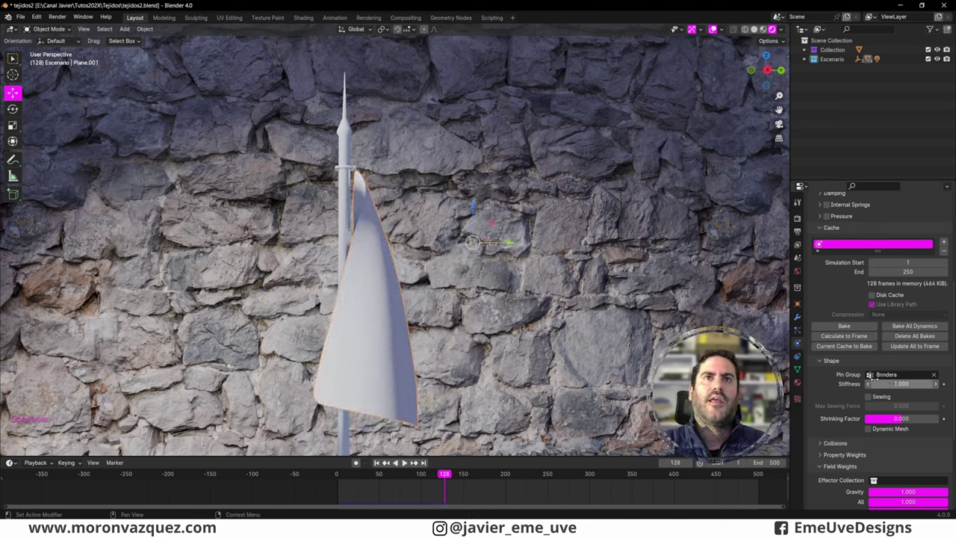
{"action": "key", "text": "space"}
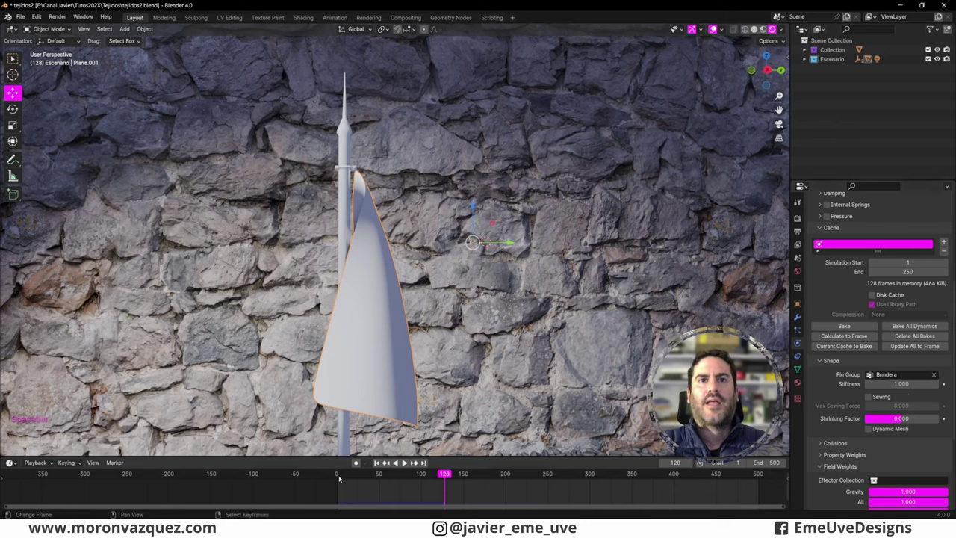
{"action": "left_click", "coordinate": [418, 460]}
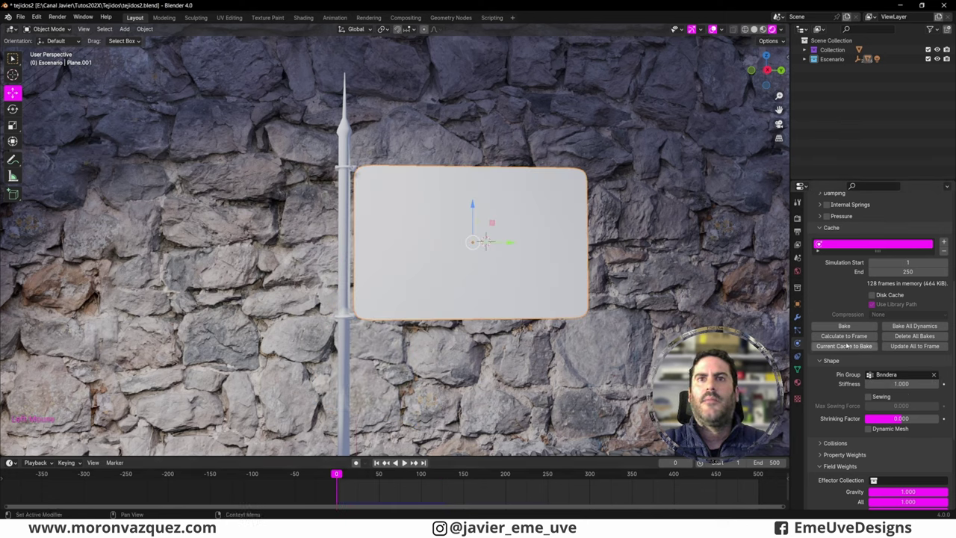
{"action": "key", "text": "space"}
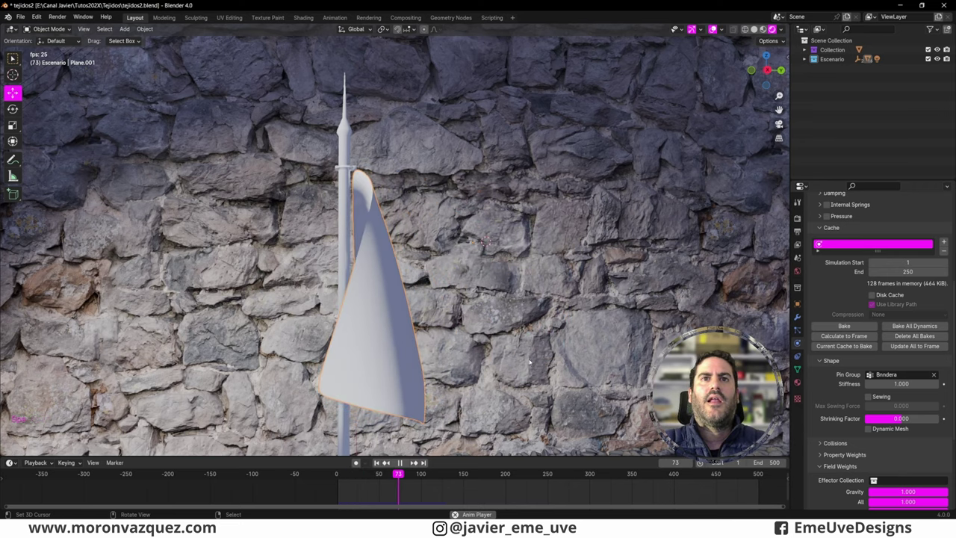
Stop playback, rewind to frame 1 and orbit around the hanging flag and pole.
{"action": "left_click", "coordinate": [404, 464]}
{"action": "left_click", "coordinate": [417, 460]}
{"action": "scroll", "scroll_direction": "down", "scroll_amount": 3}
{"action": "left_click", "coordinate": [418, 460]}
{"action": "middle_click", "coordinate": [417, 460]}
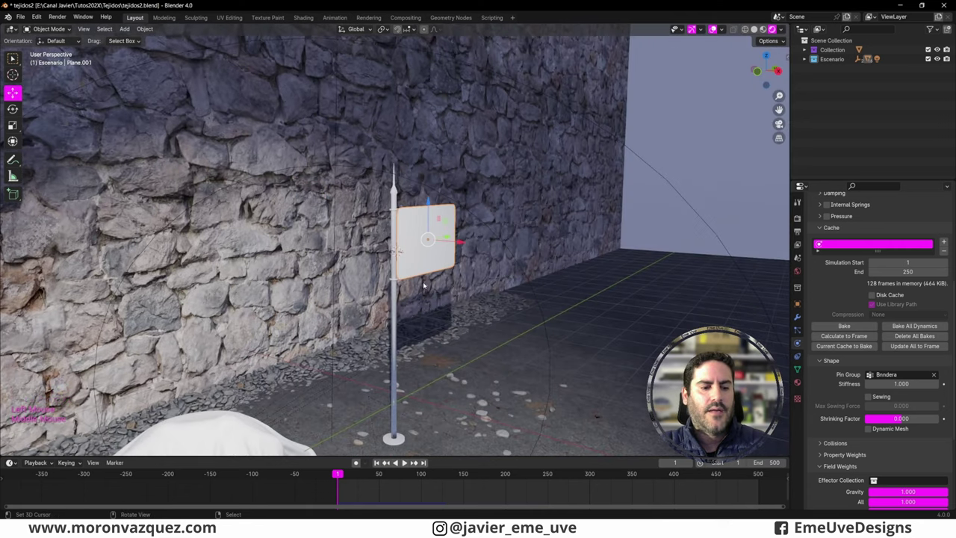
Add a Wind force field and place it left of the flagpole aimed at the flag.
{"action": "key", "text": "shift+a"}
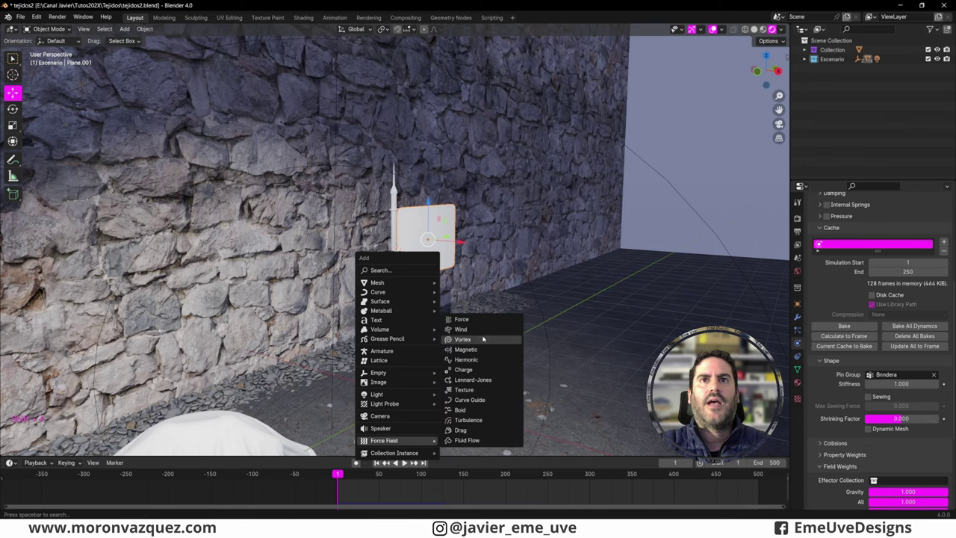
{"action": "scroll", "scroll_direction": "down", "scroll_amount": 3}
{"action": "middle_click", "coordinate": [466, 319]}
{"action": "scroll", "scroll_direction": "up", "scroll_amount": 3}
{"action": "scroll", "scroll_direction": "down", "scroll_amount": 3}
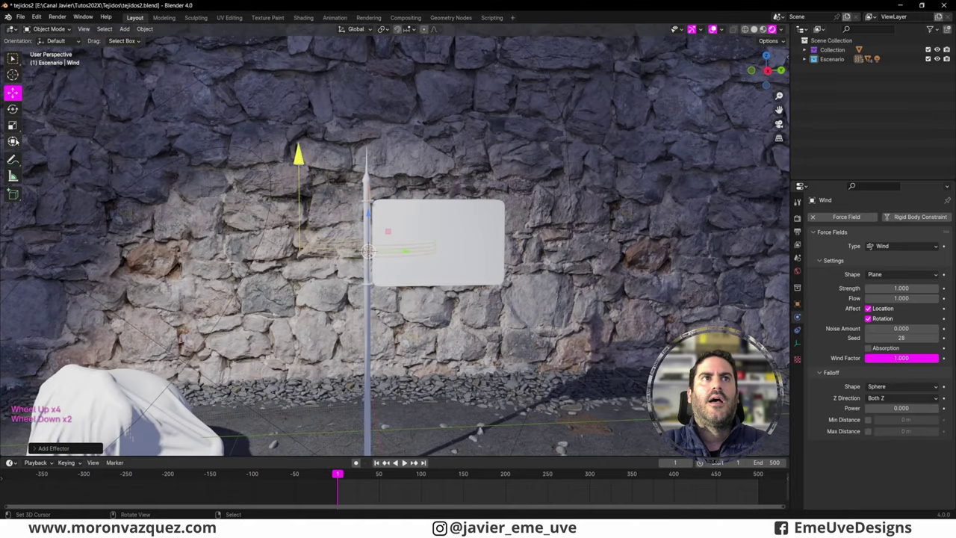
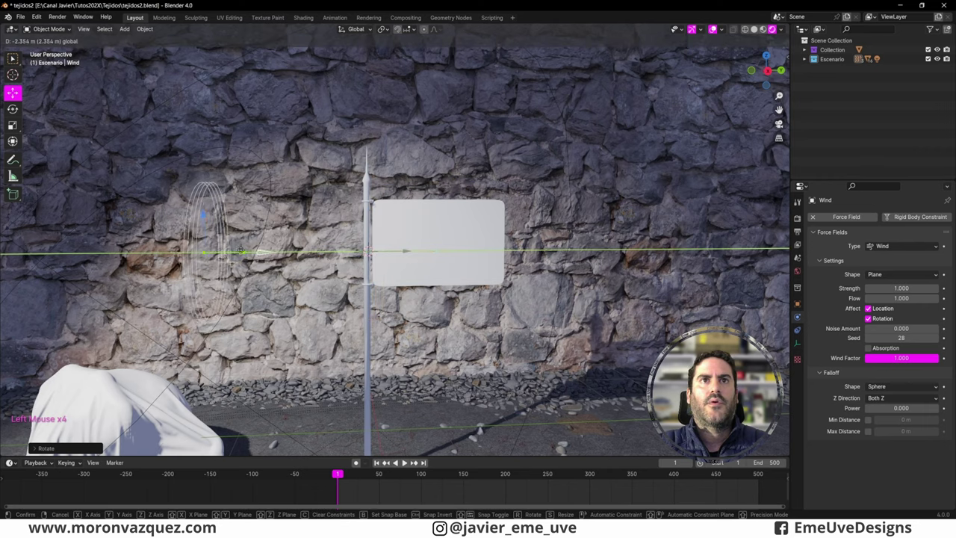
{"action": "scroll", "scroll_direction": "down", "scroll_amount": 3}
{"action": "left_click", "coordinate": [408, 463]}
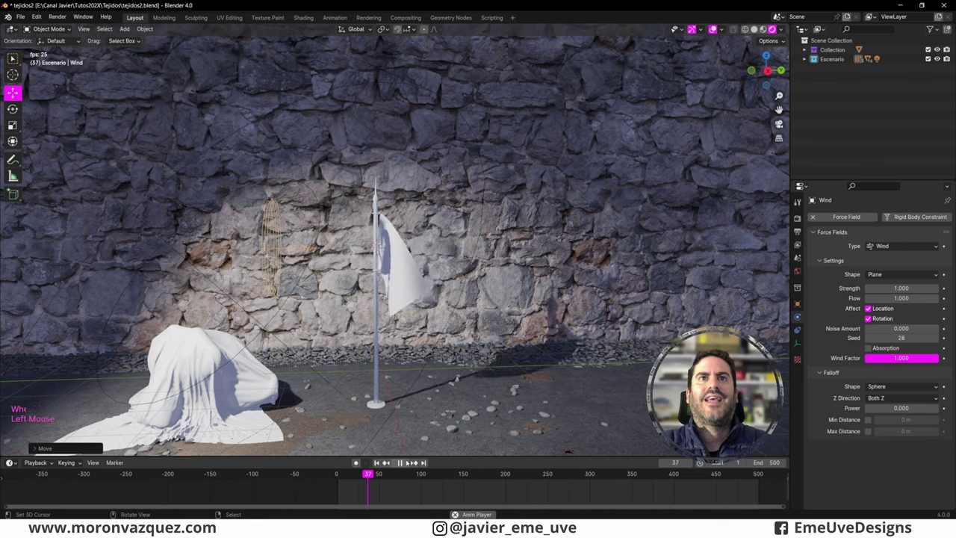
Test the wind on the flag, then return playback to frame 1.
{"action": "left_click", "coordinate": [417, 460]}
{"action": "left_click", "coordinate": [368, 441]}
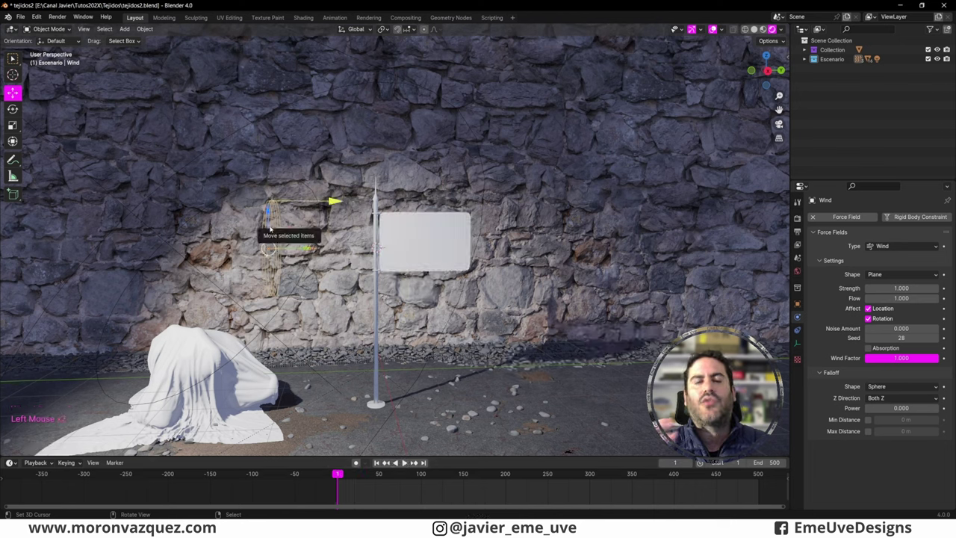
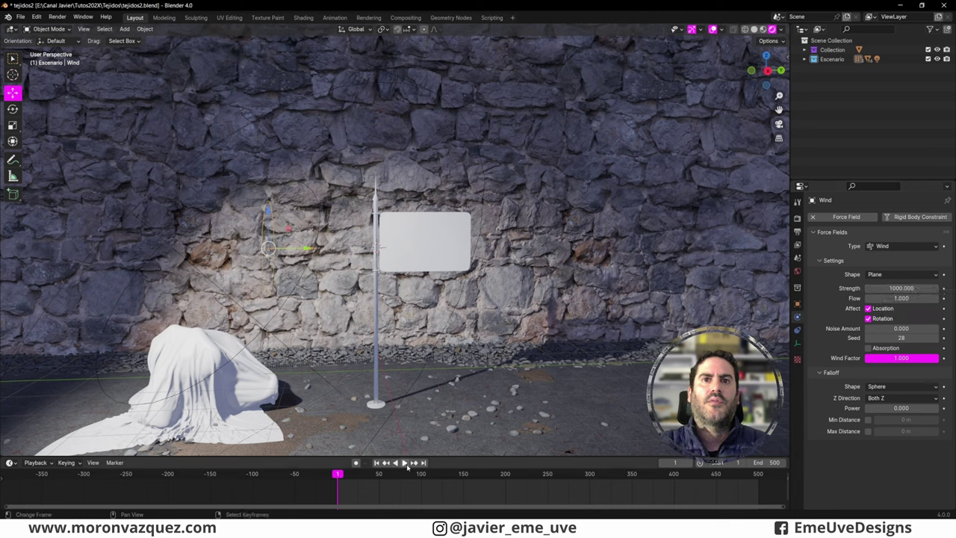
{"action": "left_click", "coordinate": [410, 466]}
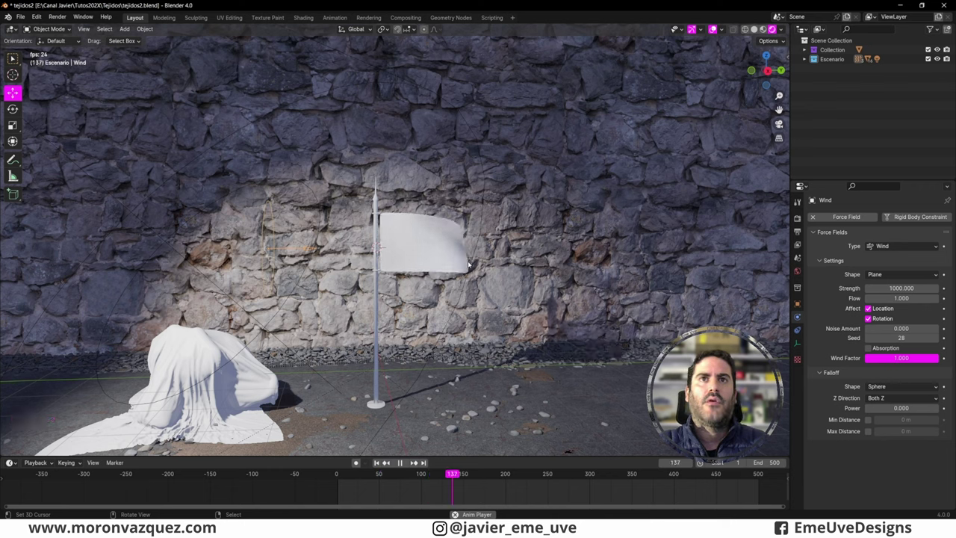
{"action": "key", "text": "space"}
{"action": "key", "text": "space"}
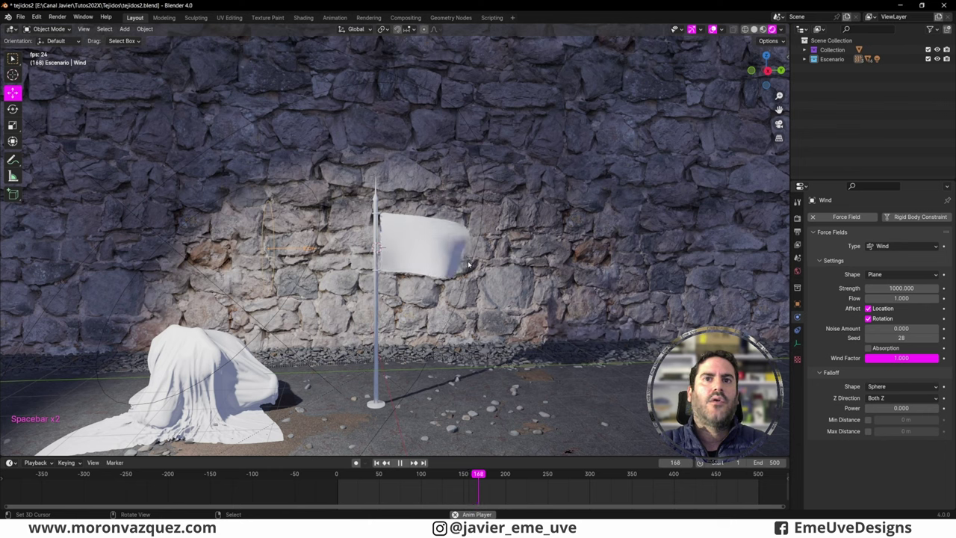
{"action": "key", "text": "space"}
{"action": "left_click", "coordinate": [339, 483]}
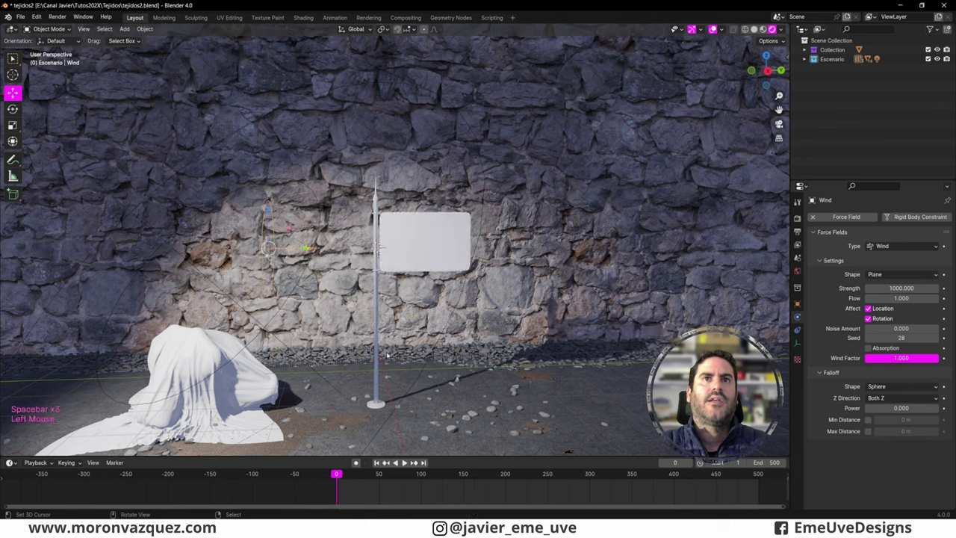
{"action": "key", "text": "space"}
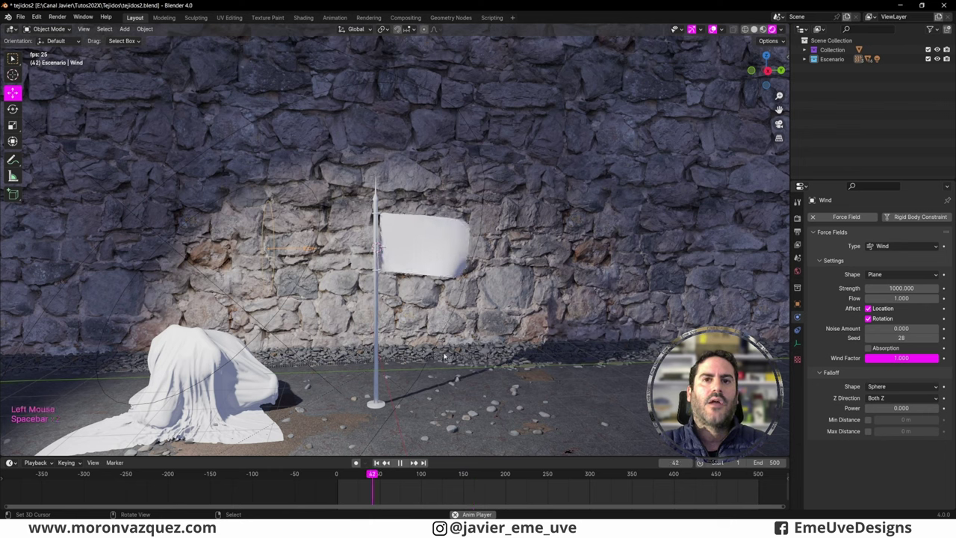
{"action": "key", "text": "space"}
{"action": "middle_click", "coordinate": [516, 306]}
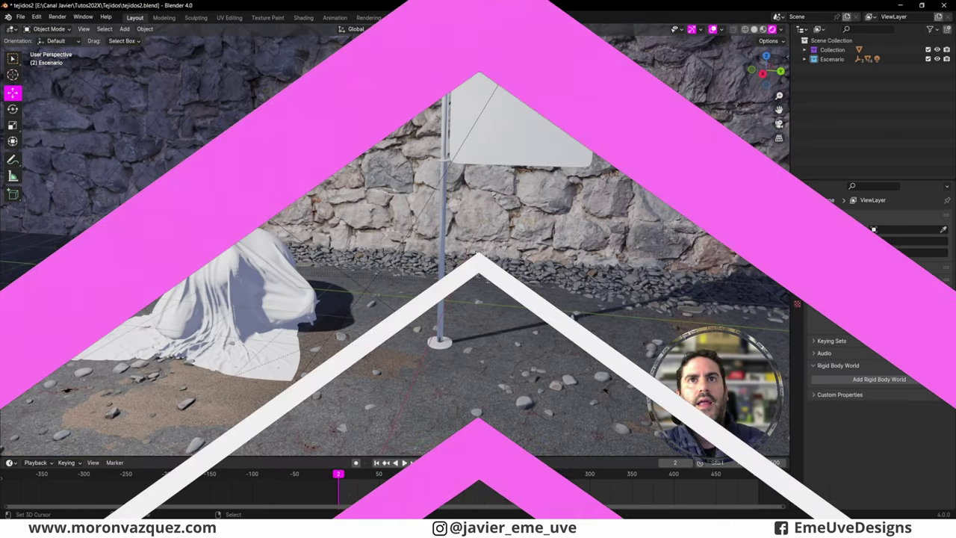
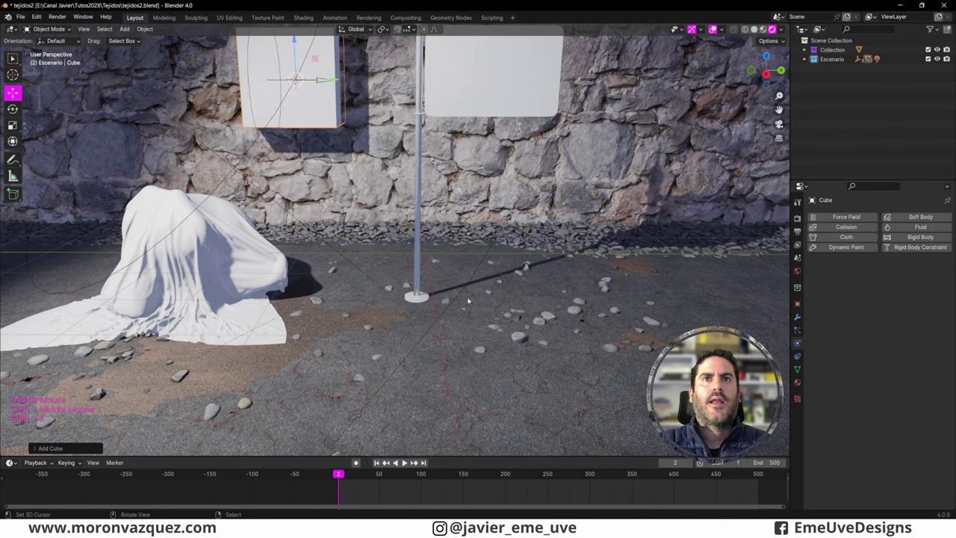
Select the new cube beside the flagpole and view it from above for flattening.
{"action": "middle_click", "coordinate": [331, 36]}
{"action": "middle_click", "coordinate": [331, 179]}
{"action": "middle_click", "coordinate": [285, 284]}
{"action": "scroll", "scroll_direction": "up", "scroll_amount": 3}
{"action": "scroll", "scroll_direction": "down", "scroll_amount": 3}
{"action": "left_click", "coordinate": [353, 101]}
{"action": "middle_click", "coordinate": [320, 176]}
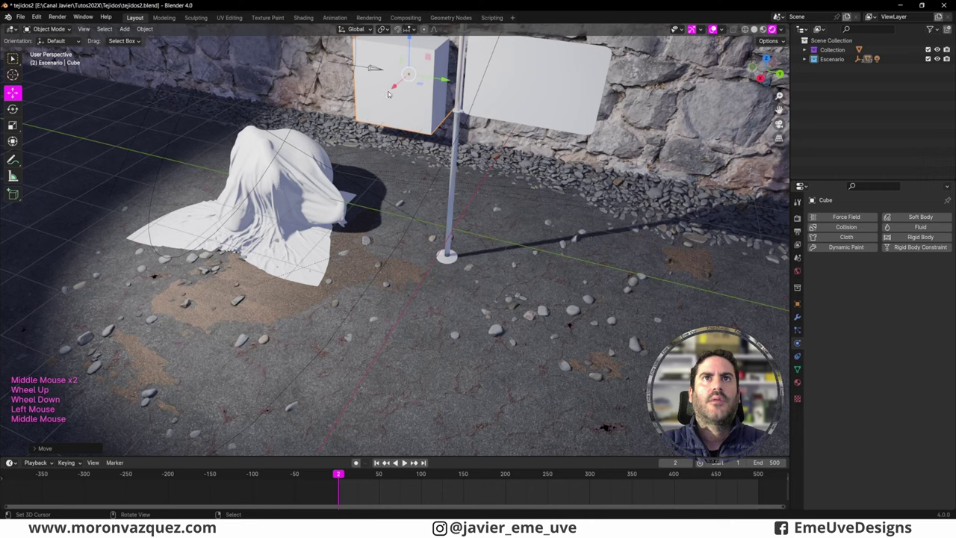
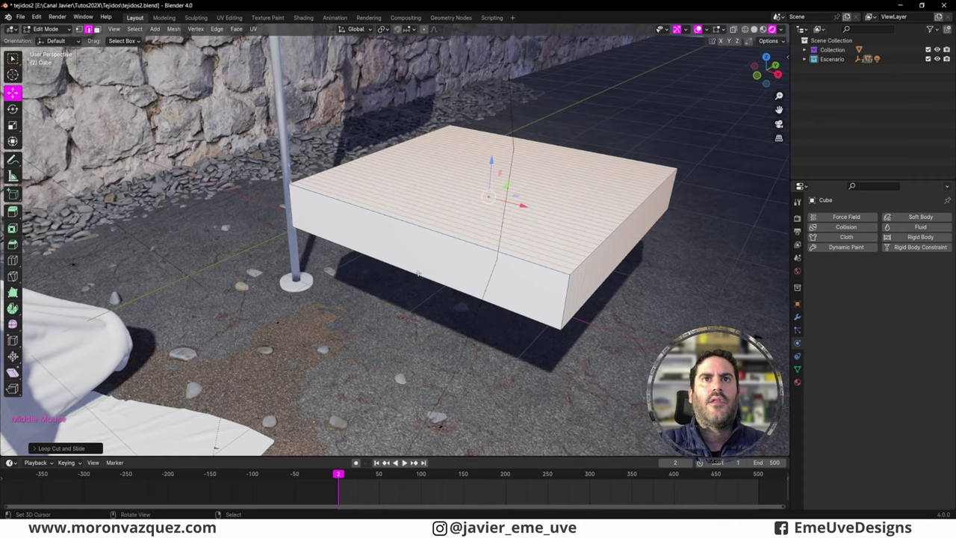
Loop-cut the slab, scale its middle loop outward and play the pressurised cloth inflating into a cushion.
{"action": "key", "text": "ctrl+r"}
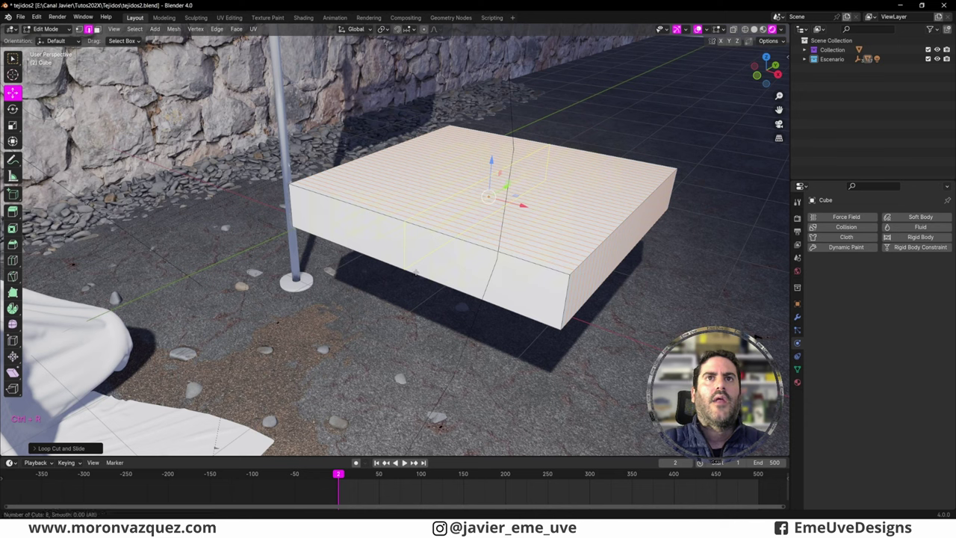
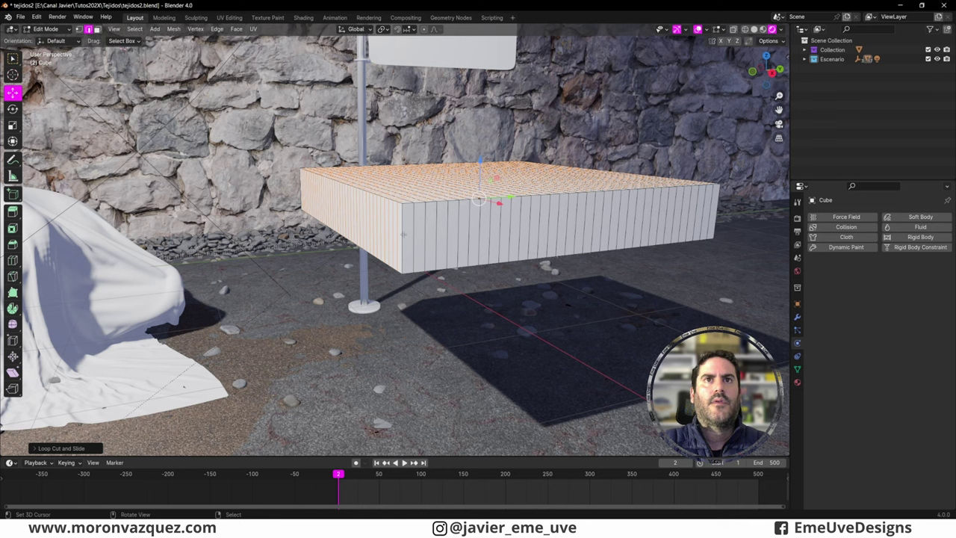
{"action": "key", "text": "ctrl+r"}
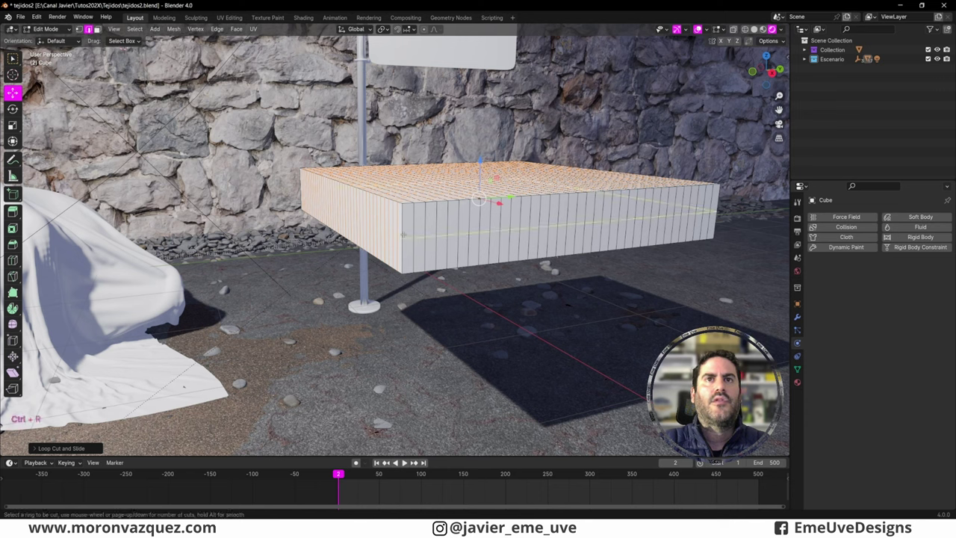
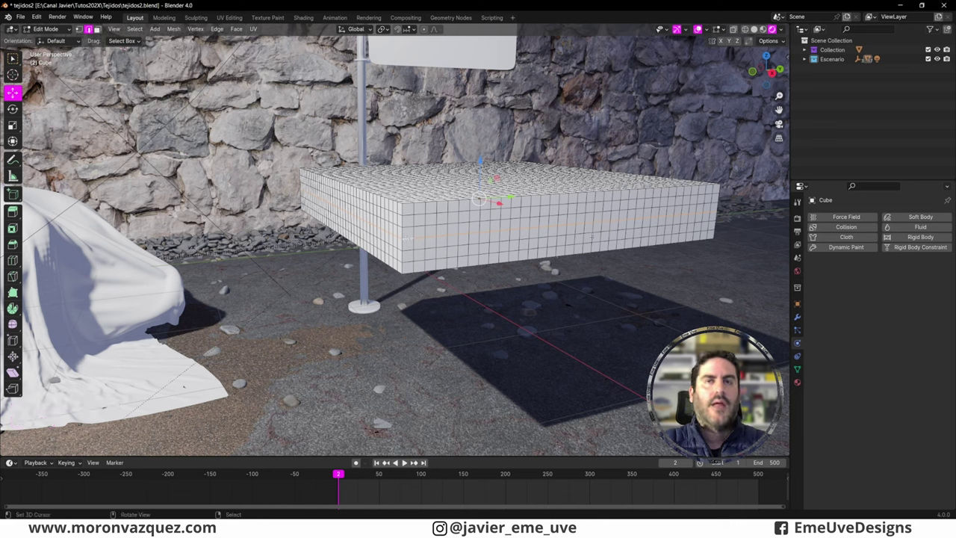
{"action": "key", "text": "s"}
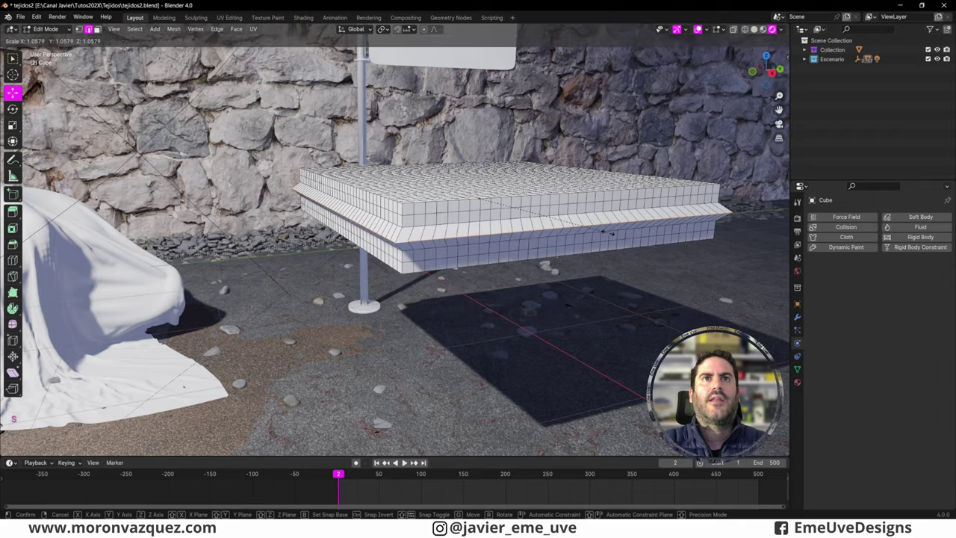
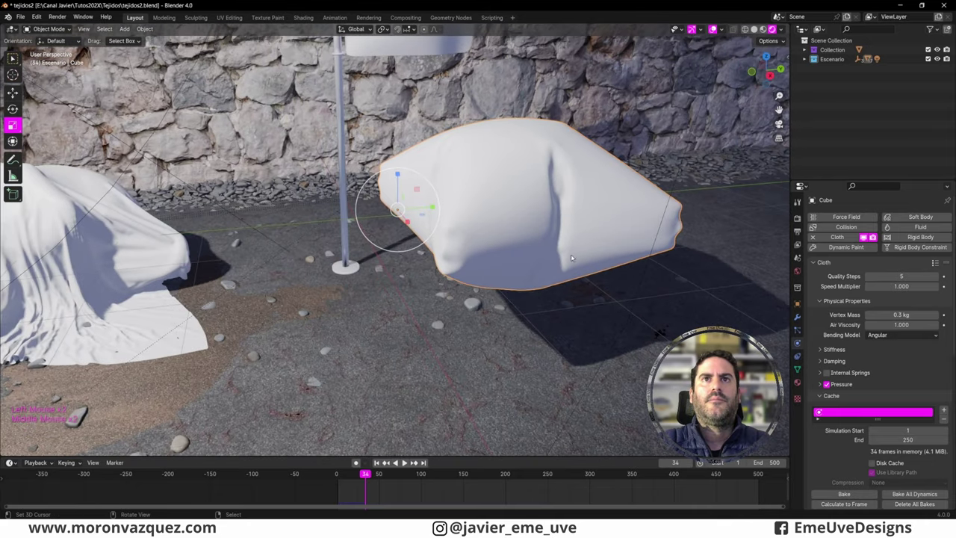
{"action": "key", "text": "space"}
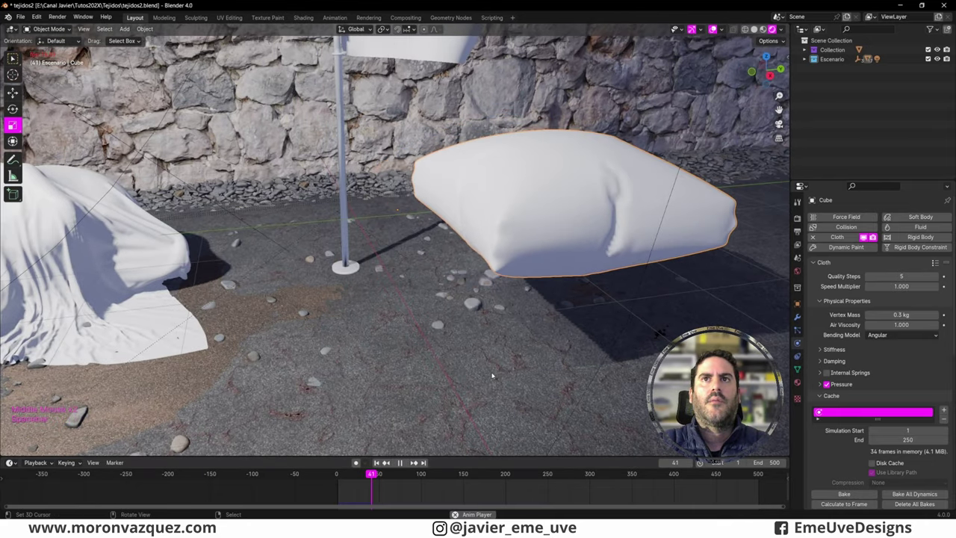